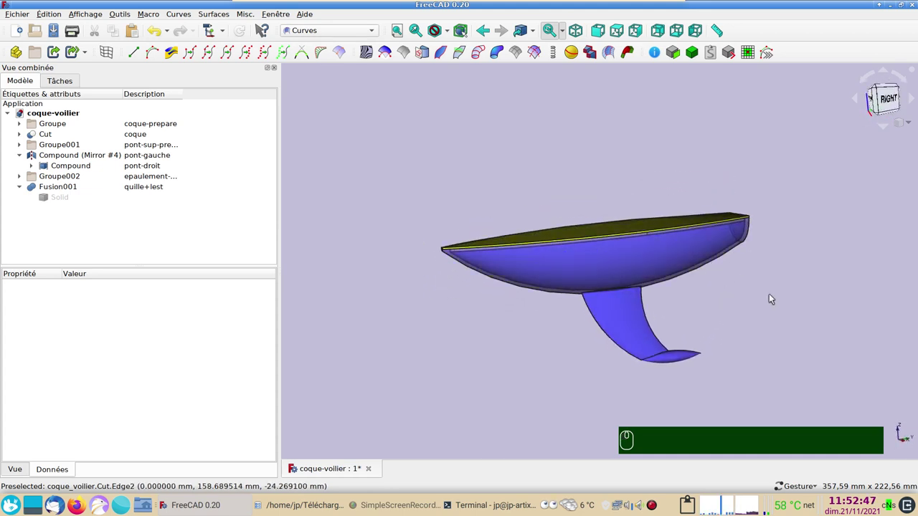
- Inspect the sailboat from the side and front and clear the keel fusion selection
key(3)
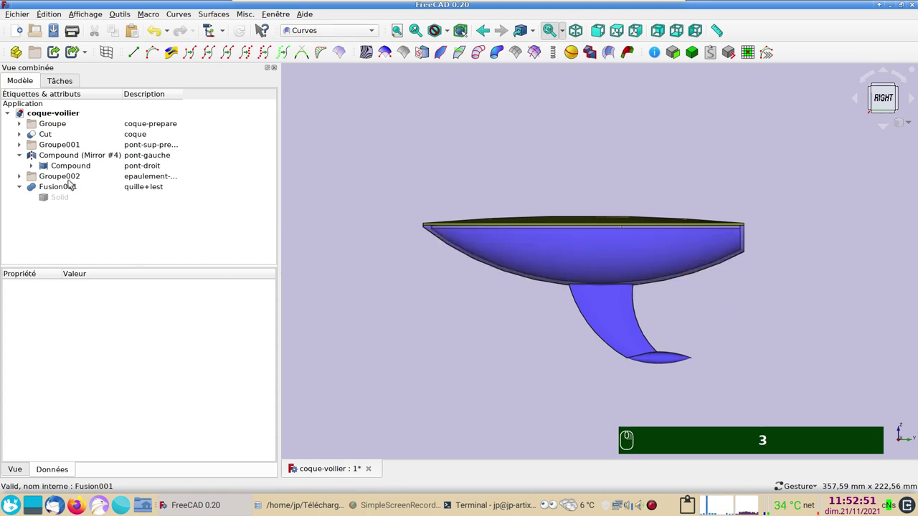
drag(69, 189, 72, 188)
key(space)
key(space)
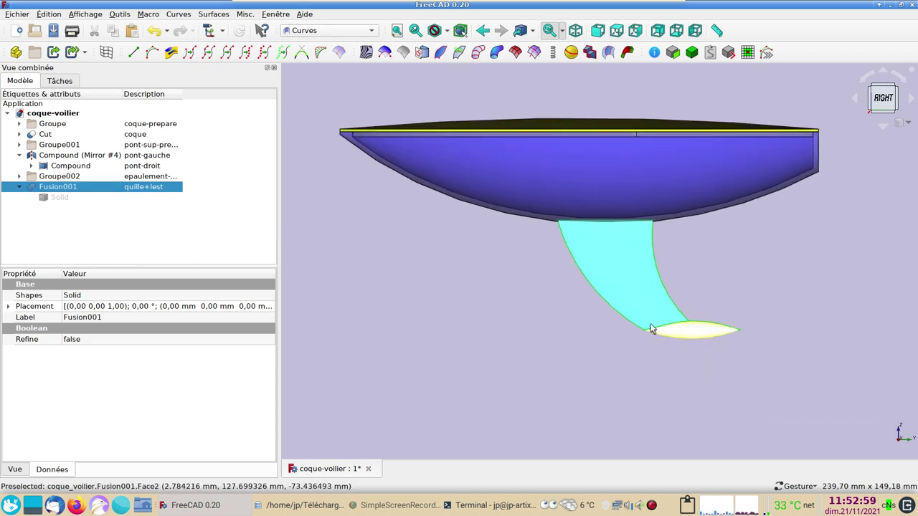
drag(583, 332, 515, 366)
key(1)
key(3)
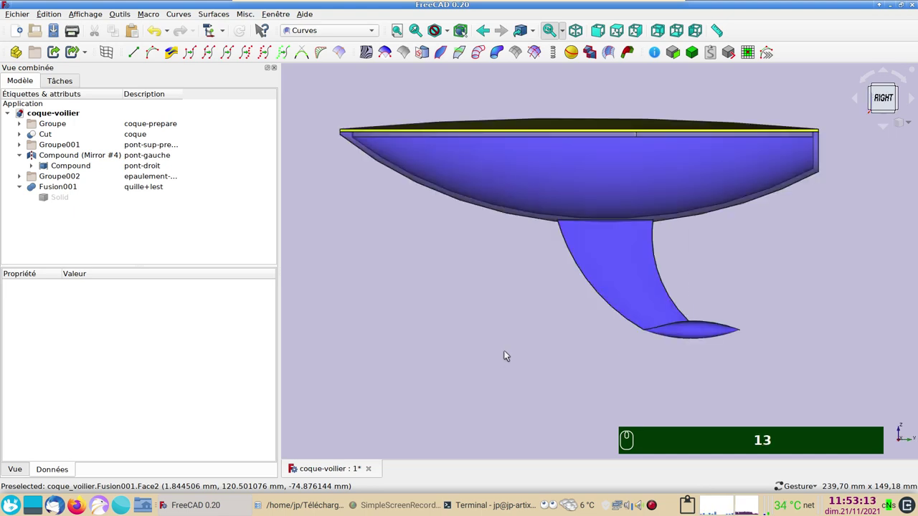
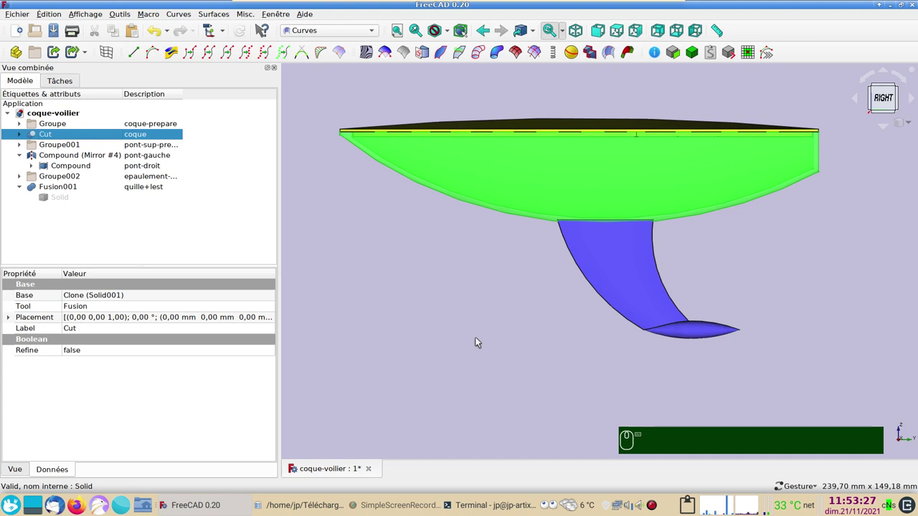
- Copy the hull Cut without its dependencies into a new document and close coque-voilier
key(ctrl+c)
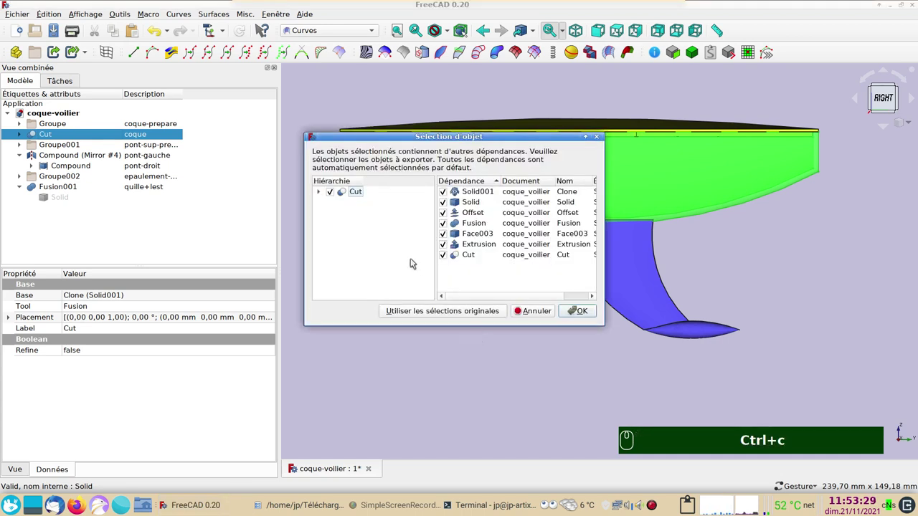
drag(326, 197, 347, 205)
drag(348, 206, 625, 335)
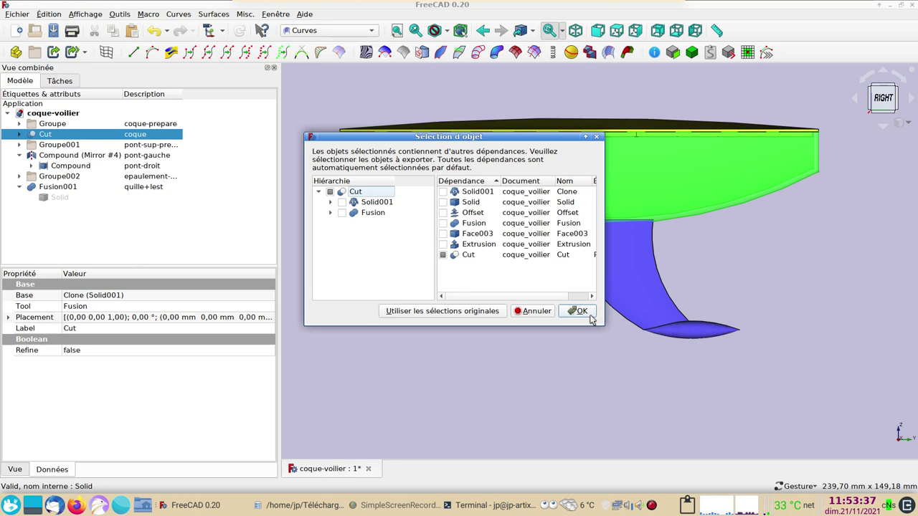
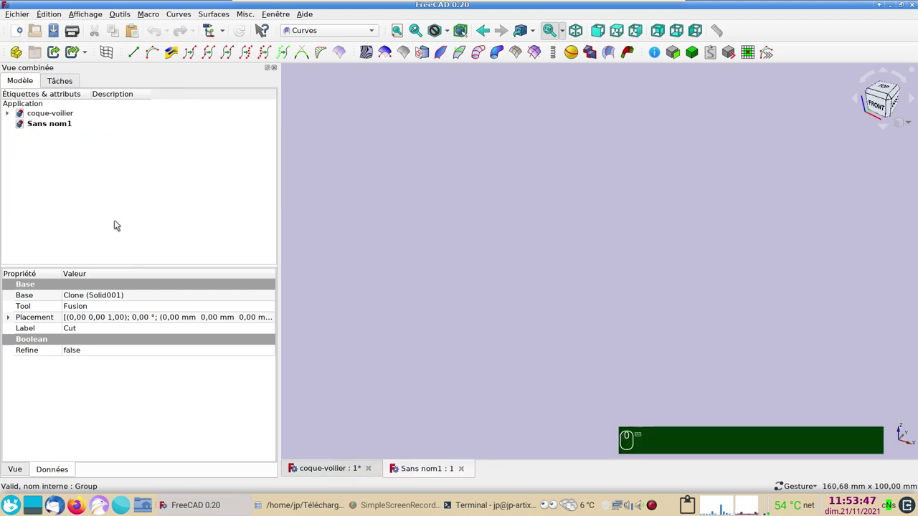
key(ctrl+v)
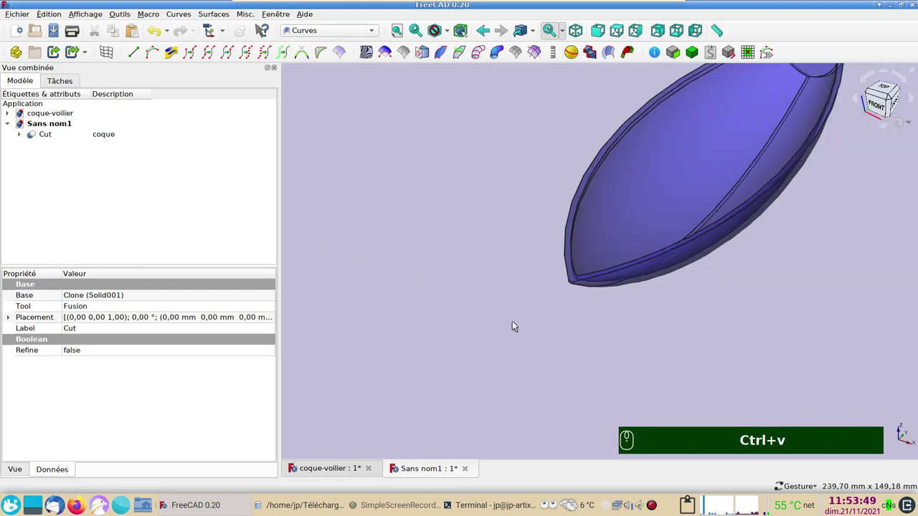
key(3)
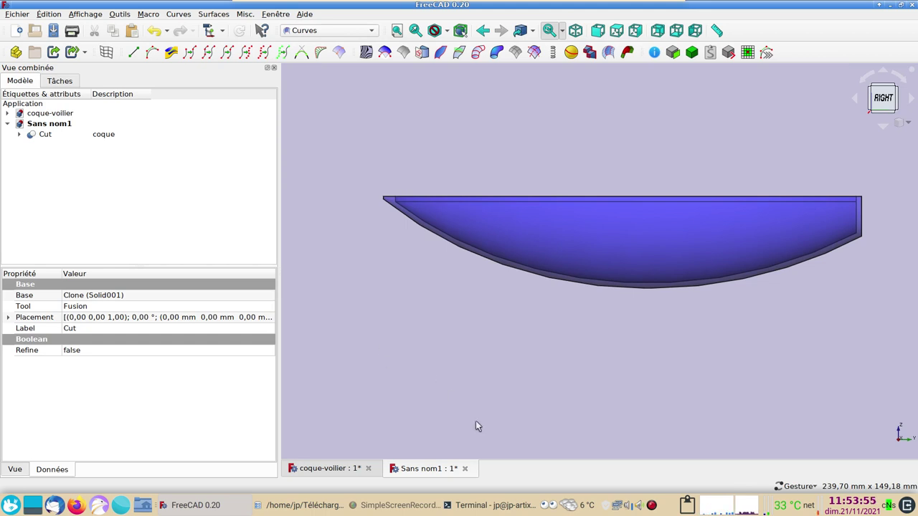
drag(654, 507, 55, 128)
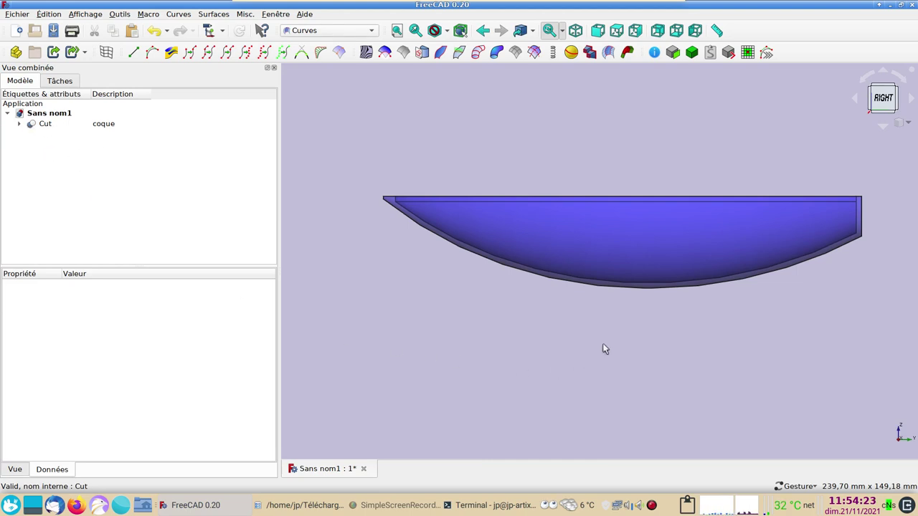
- In Part Design, start a new body with a sketch placed on YZ_Plane
drag(668, 331, 632, 354)
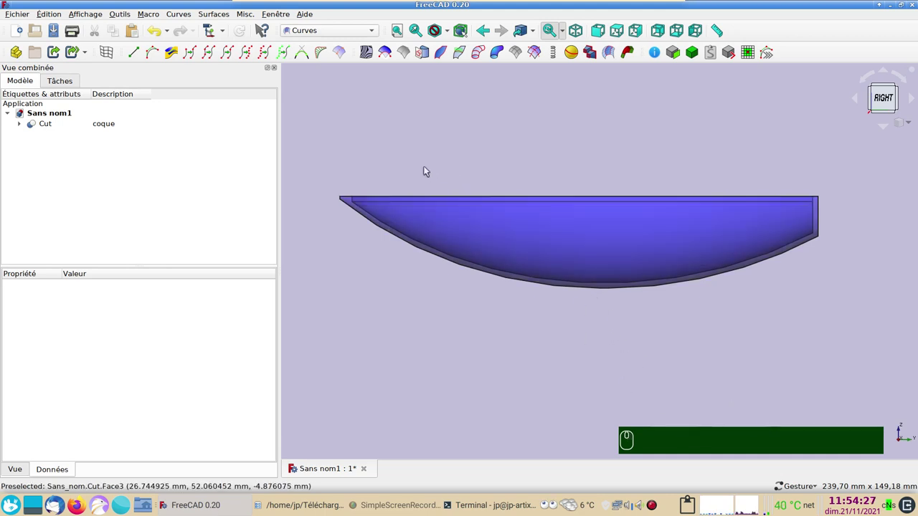
drag(342, 35, 161, 117)
click(49, 114)
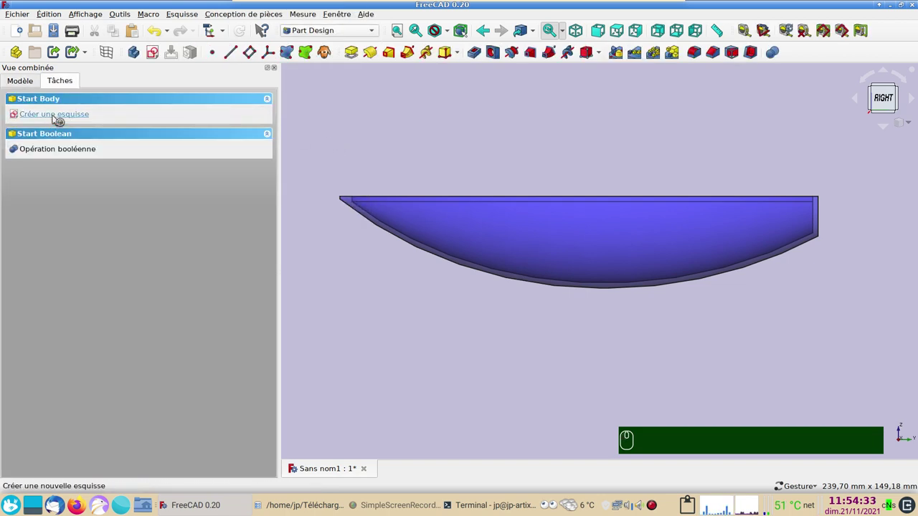
click(56, 119)
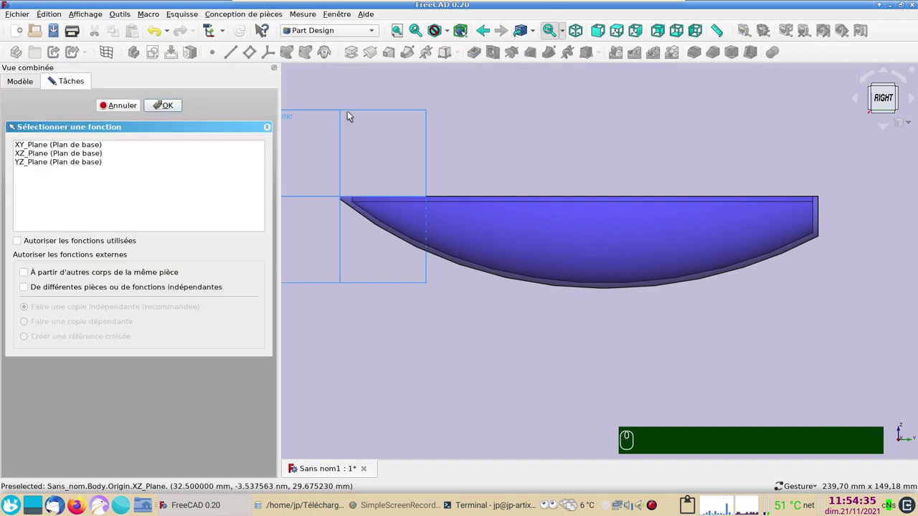
click(359, 110)
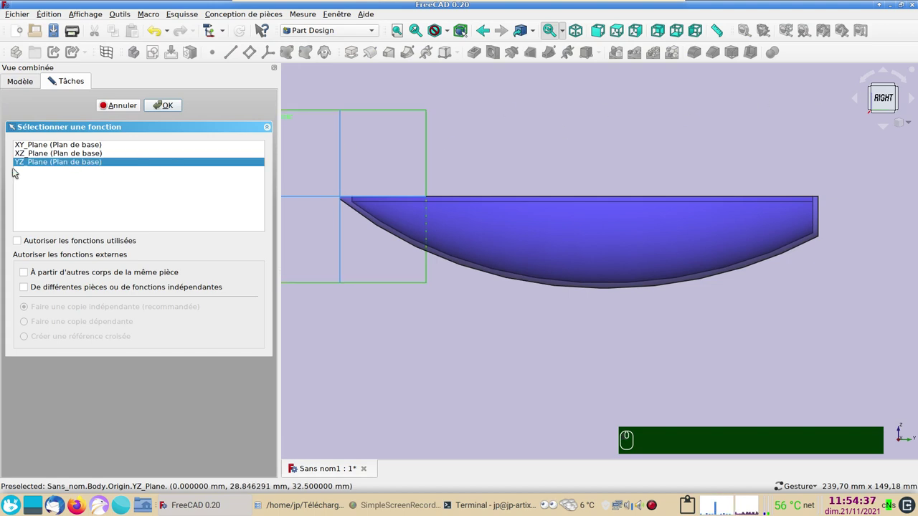
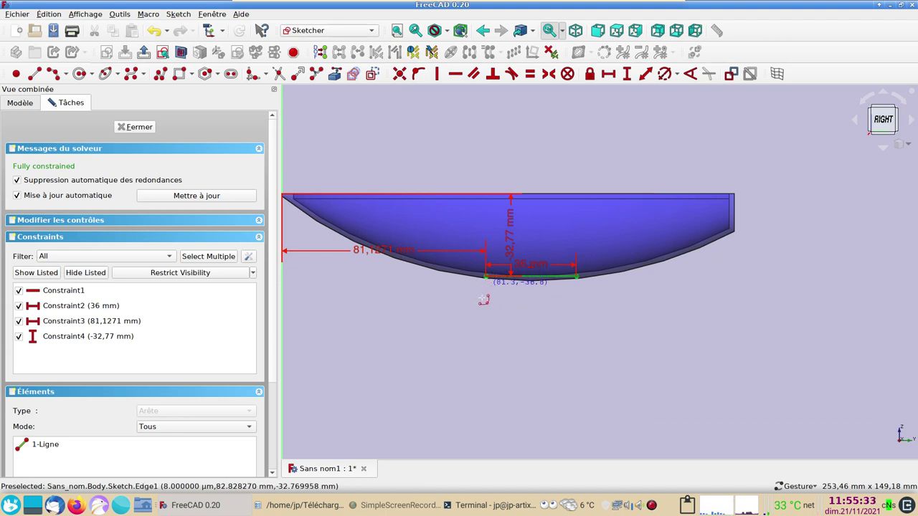
- Constrain the keel outline's bottom line horizontal beneath the 36 mm top line and arcs
scroll(up, 3)
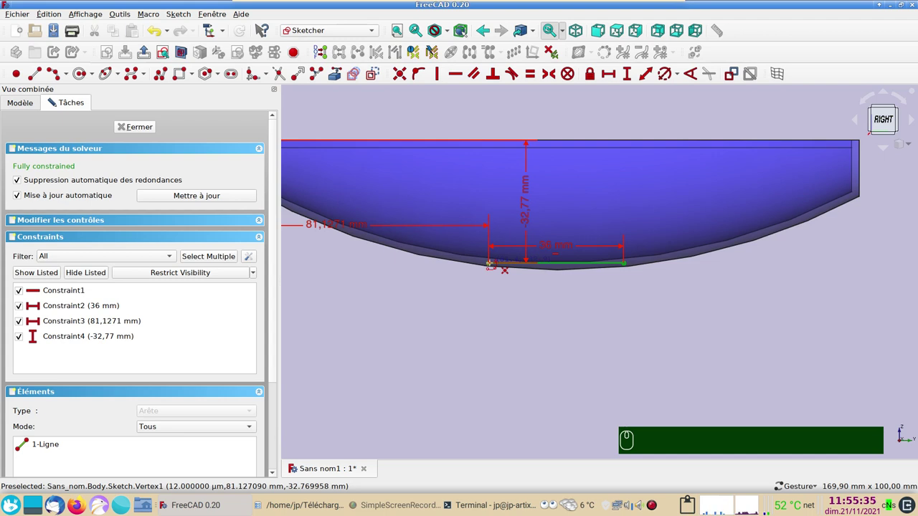
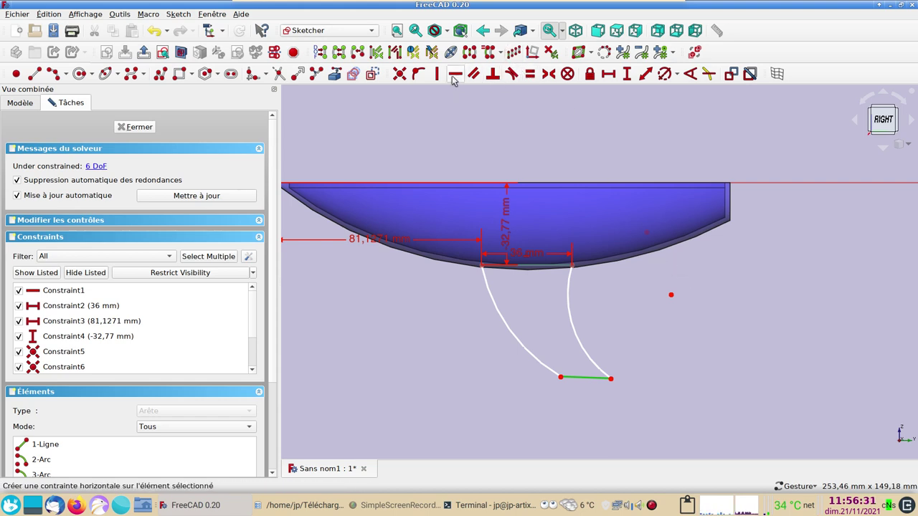
key(h)
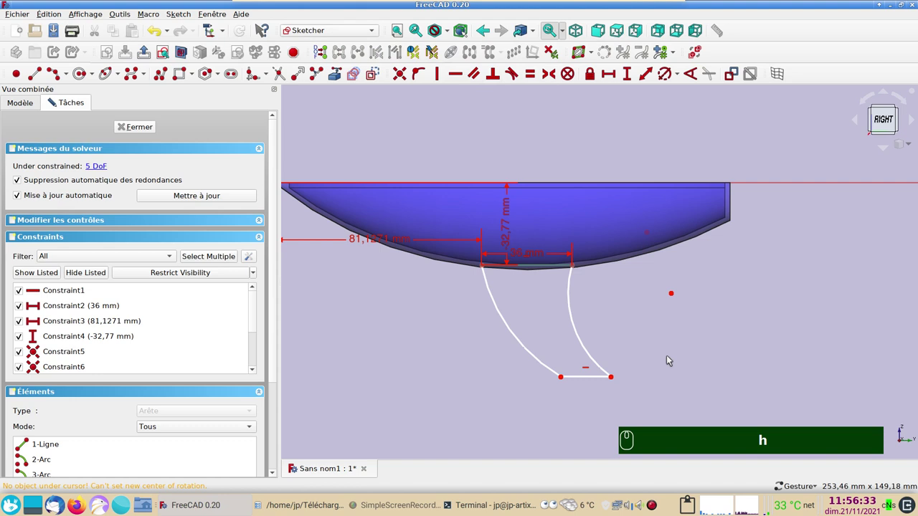
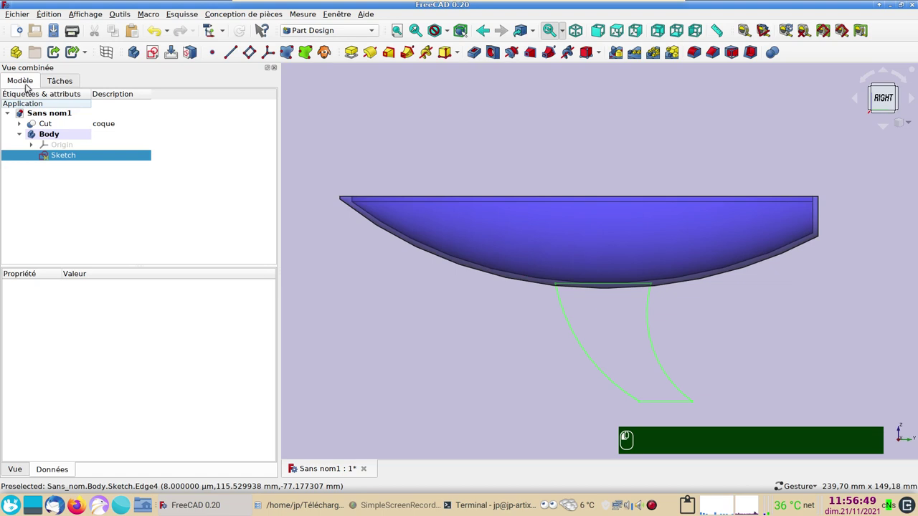
- Hide the hull Cut and return to the Right view of the keel outline alone
click(73, 123)
key(space)
drag(587, 405, 606, 287)
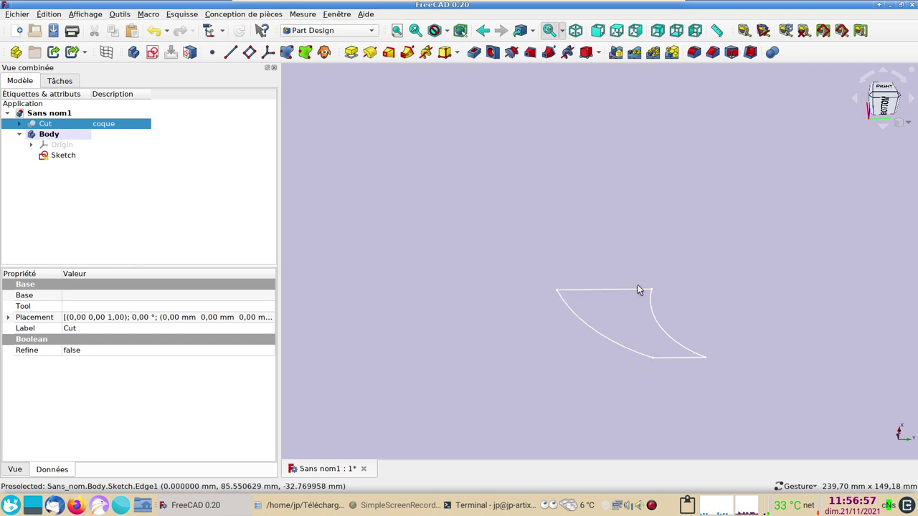
drag(732, 314, 638, 309)
key(3)
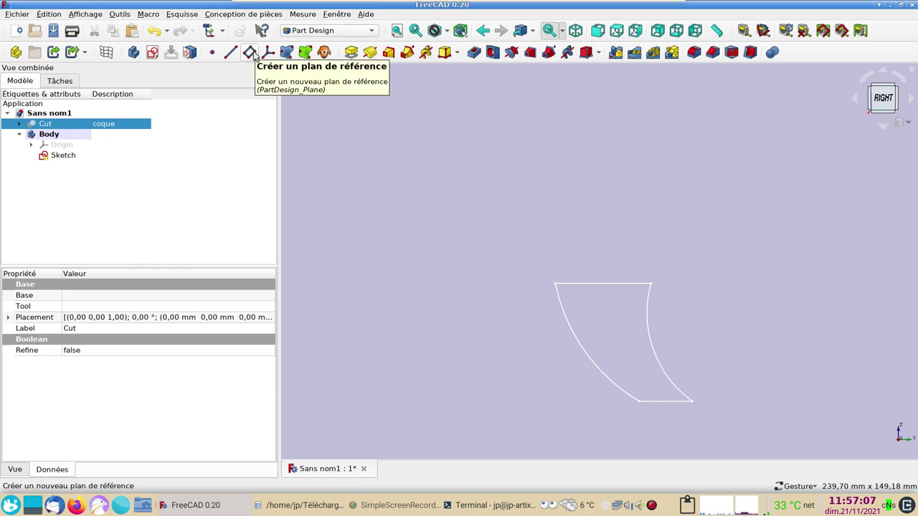
drag(257, 56, 599, 285)
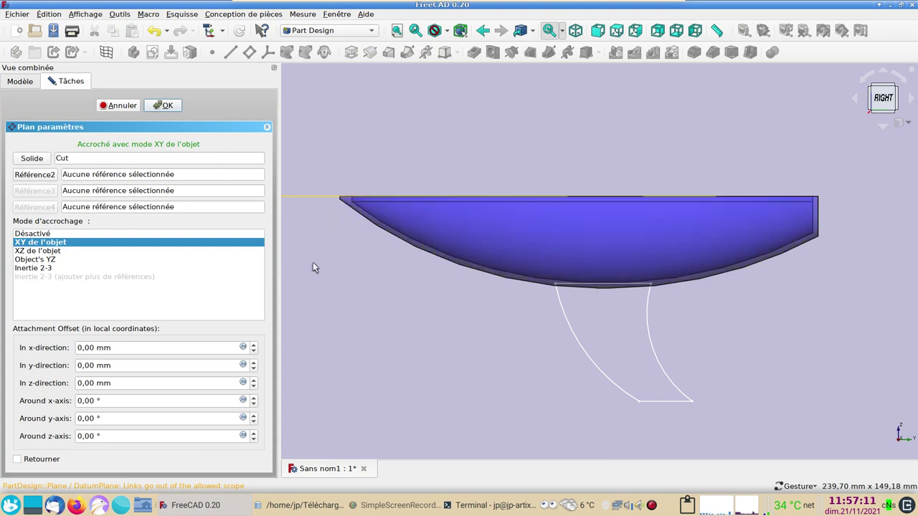
key(Escape)
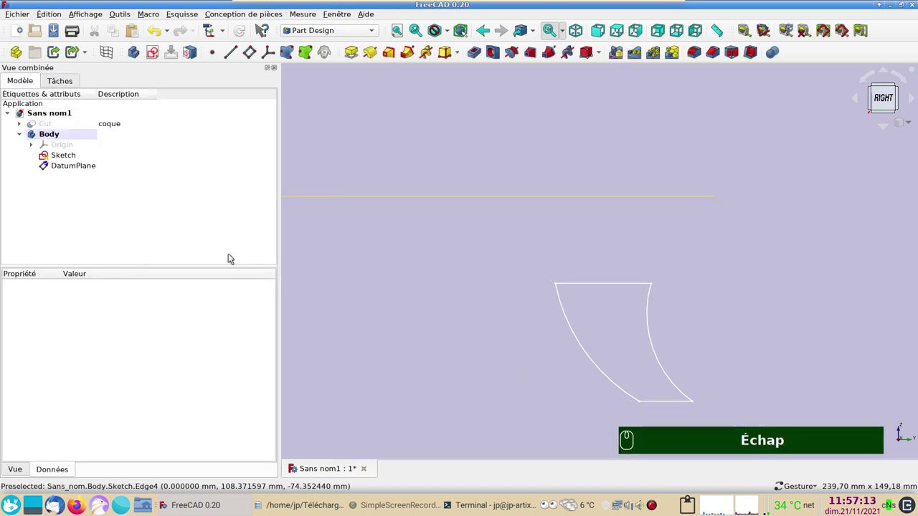
click(93, 168)
key(Delete)
drag(615, 286, 28, 385)
text(90)
key(Return)
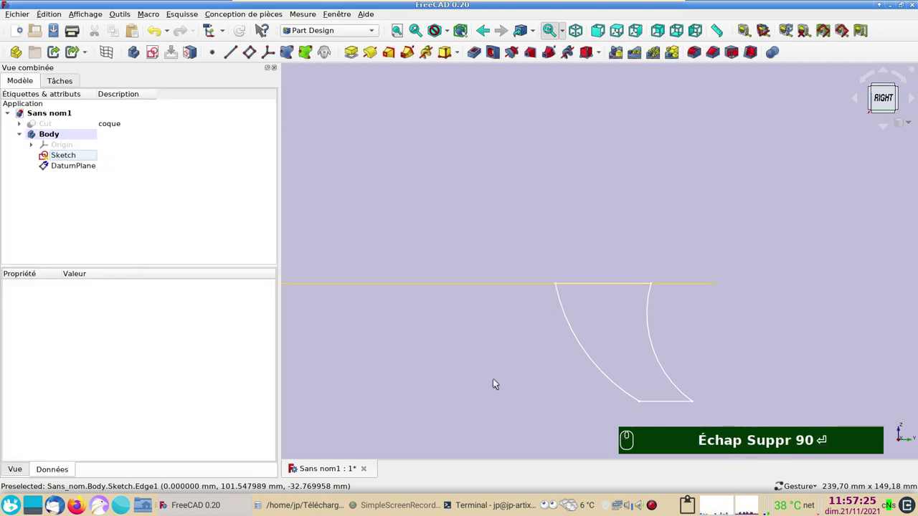
drag(499, 381, 657, 407)
drag(660, 404, 240, 189)
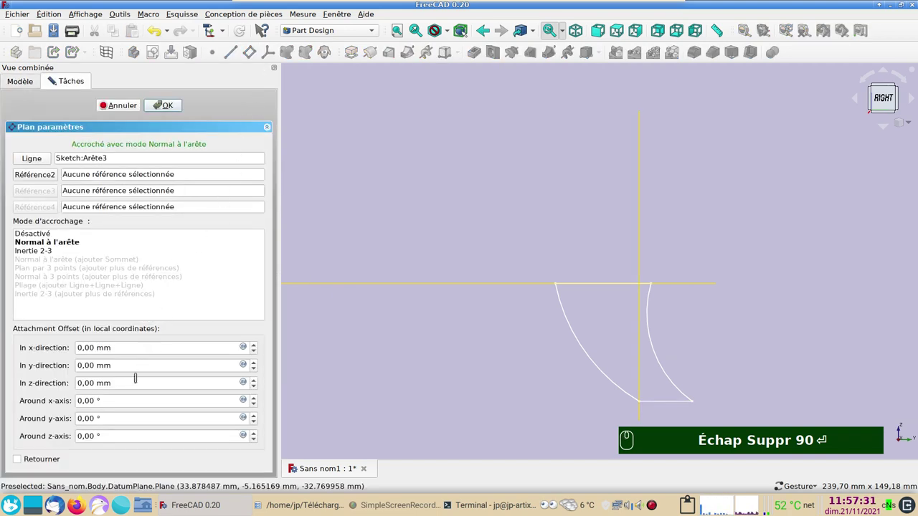
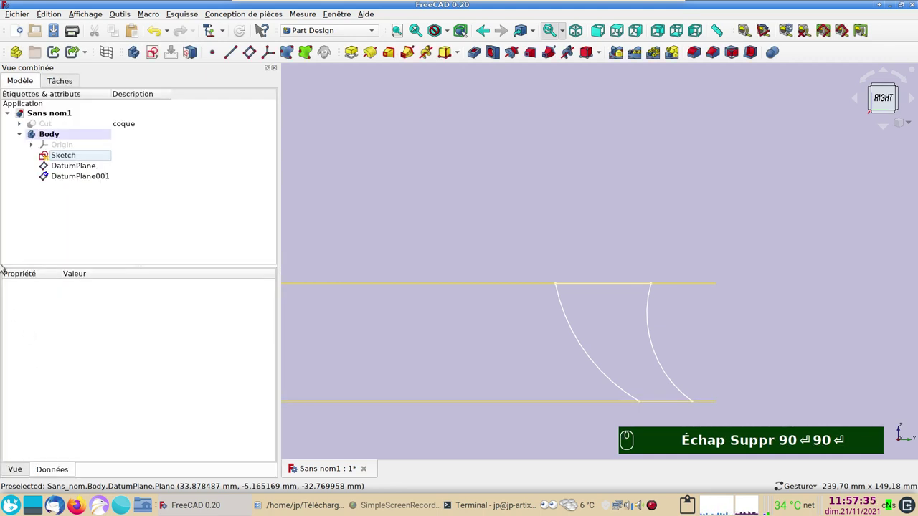
drag(391, 242, 567, 402)
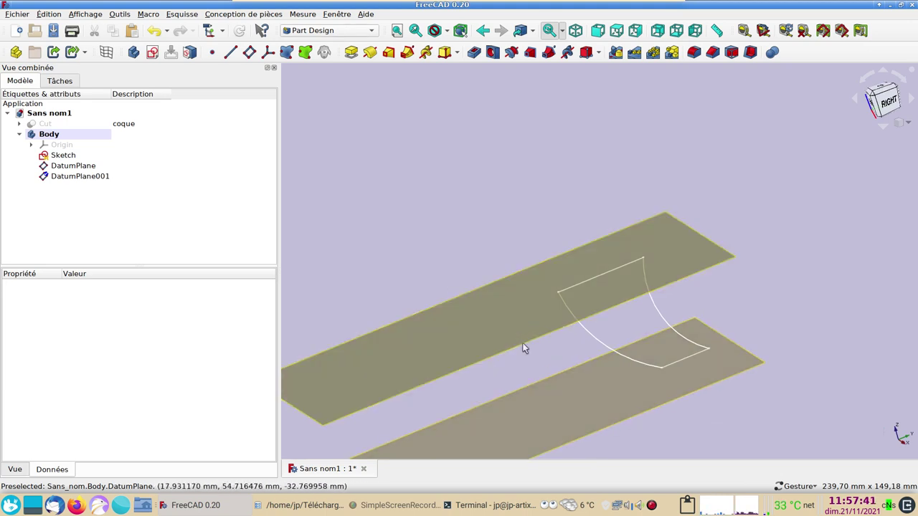
- Start a sketch on the first DatumPlane and hide the plane while sketching
click(578, 405)
key(space)
key(space)
drag(506, 320, 451, 289)
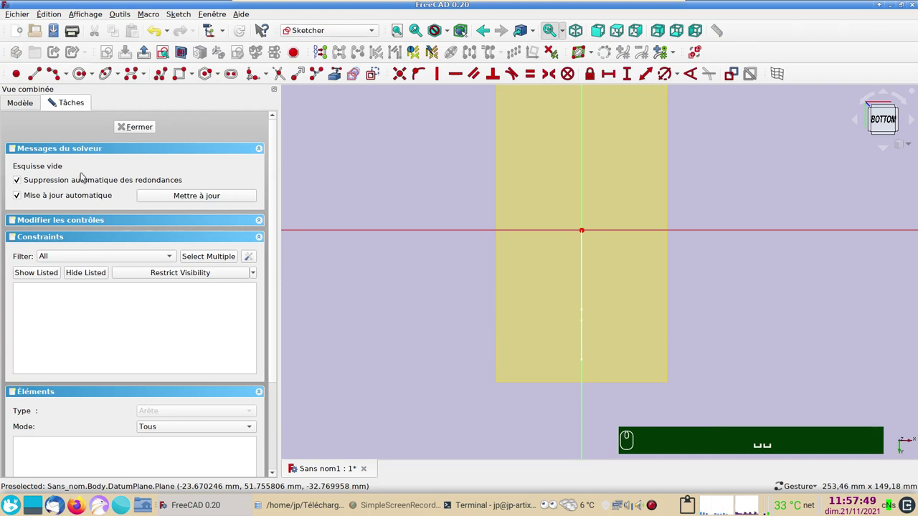
drag(40, 104, 100, 170)
key(space)
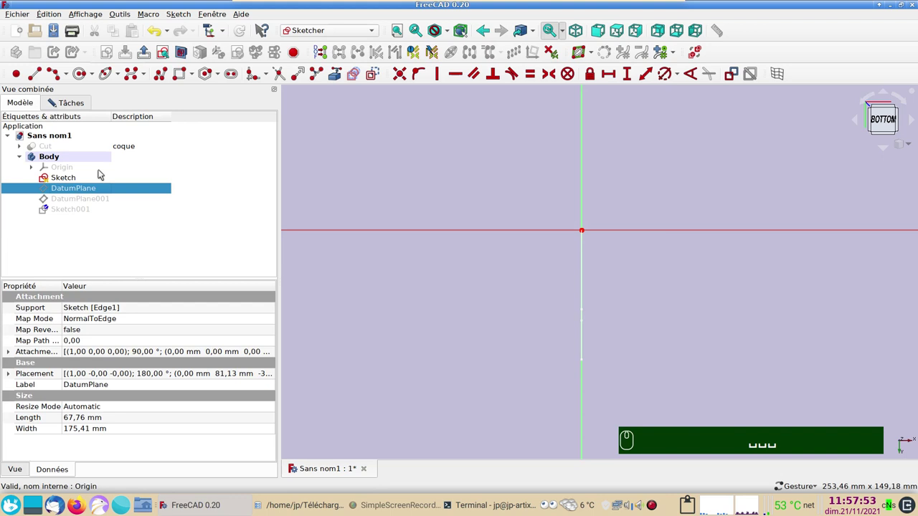
drag(68, 108, 697, 315)
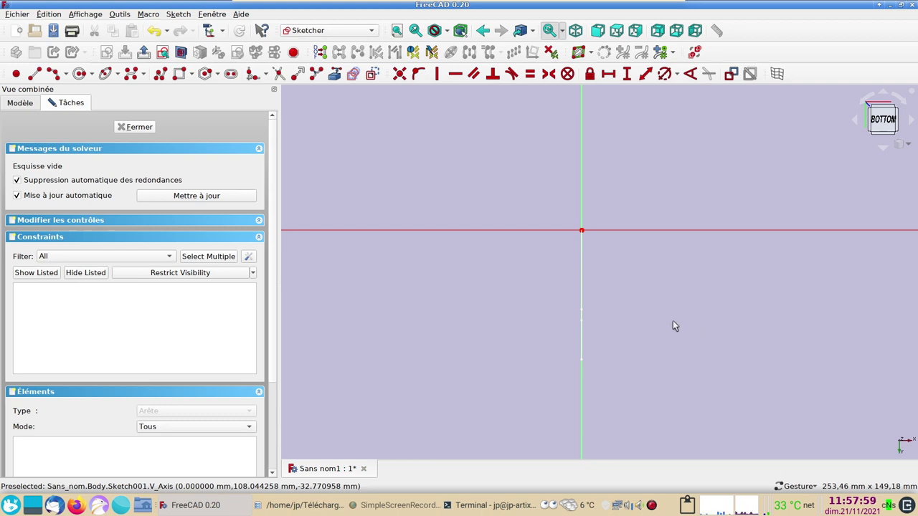
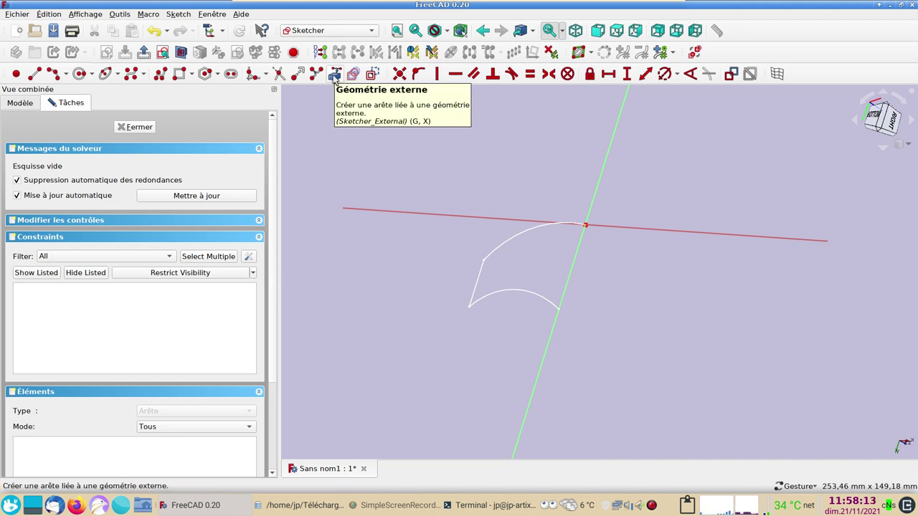
- Link Sketch Edge1 as external geometry for the arc section, then reshow DatumPlane001
click(338, 76)
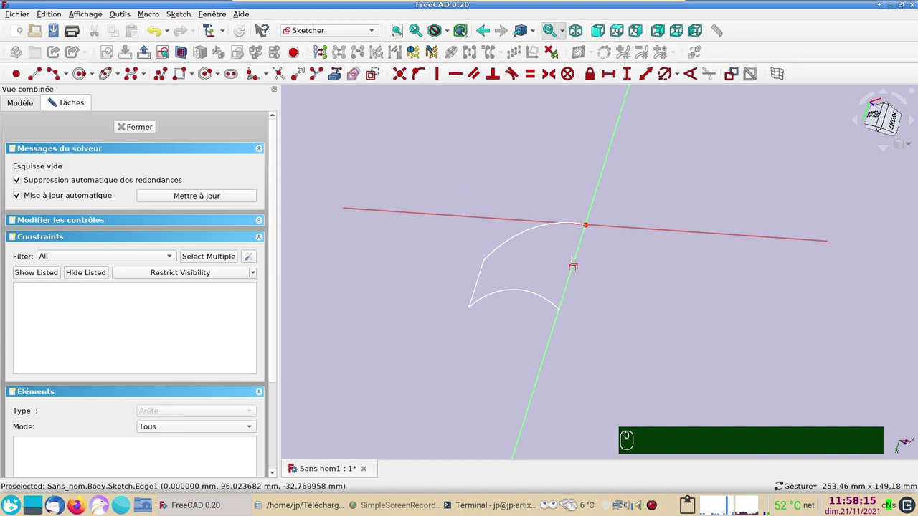
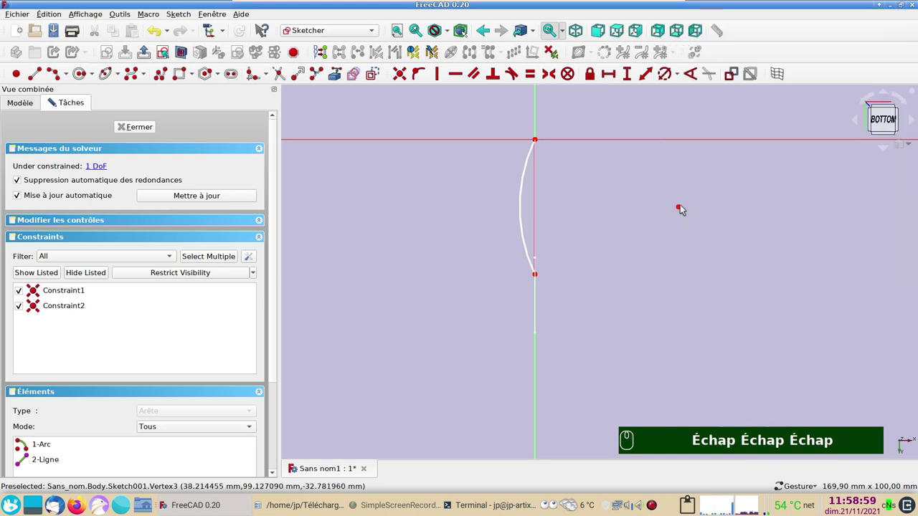
drag(684, 208, 451, 319)
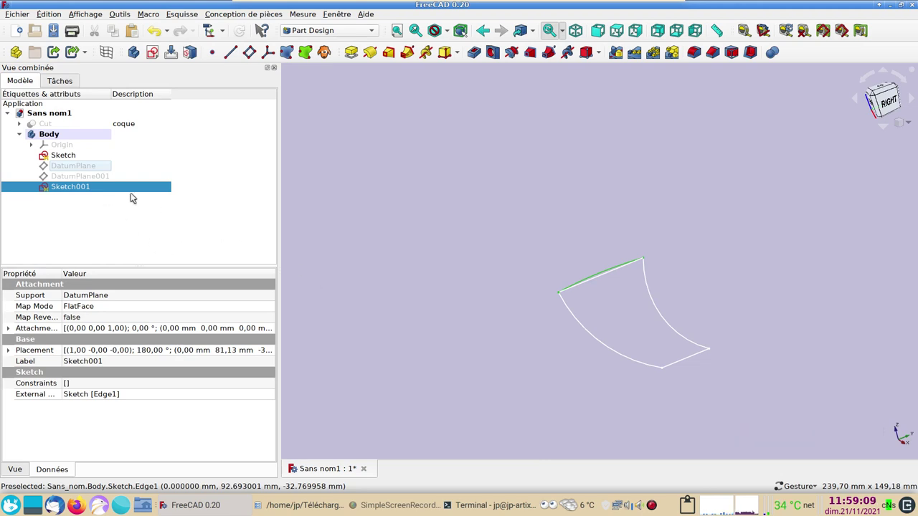
drag(101, 175, 507, 345)
key(space)
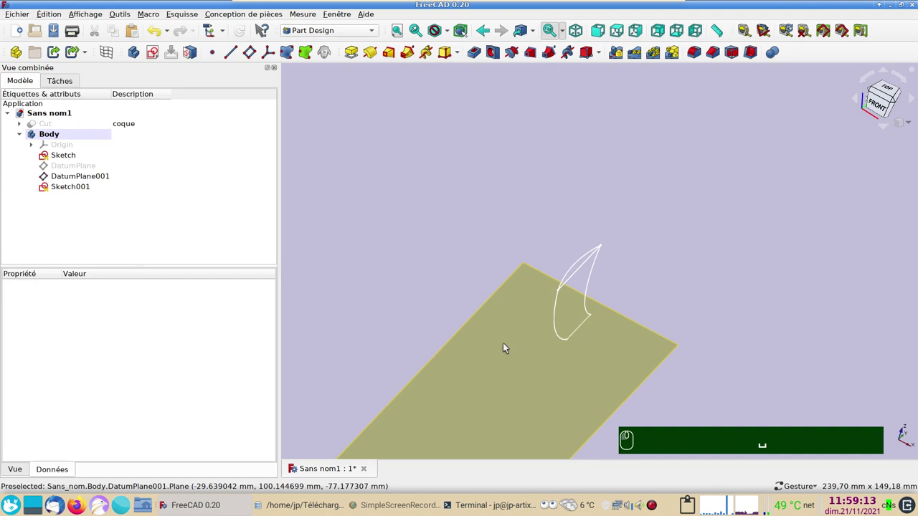
click(591, 362)
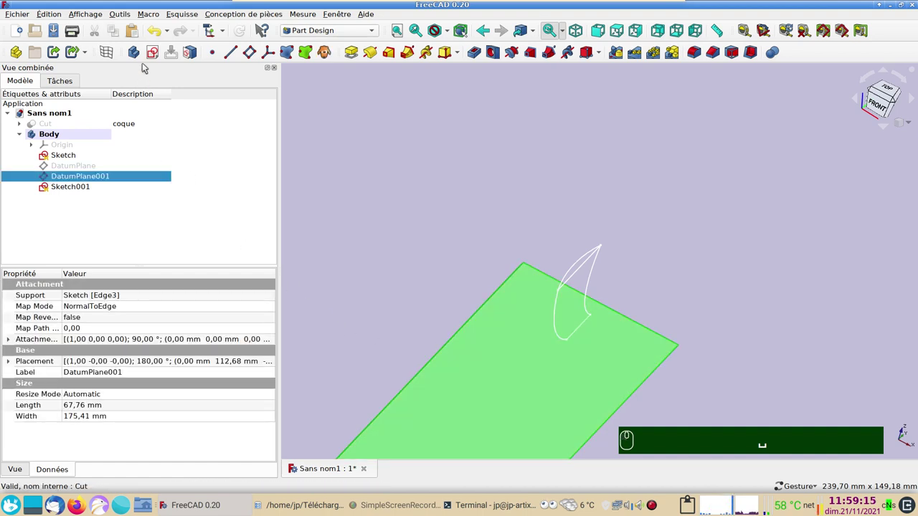
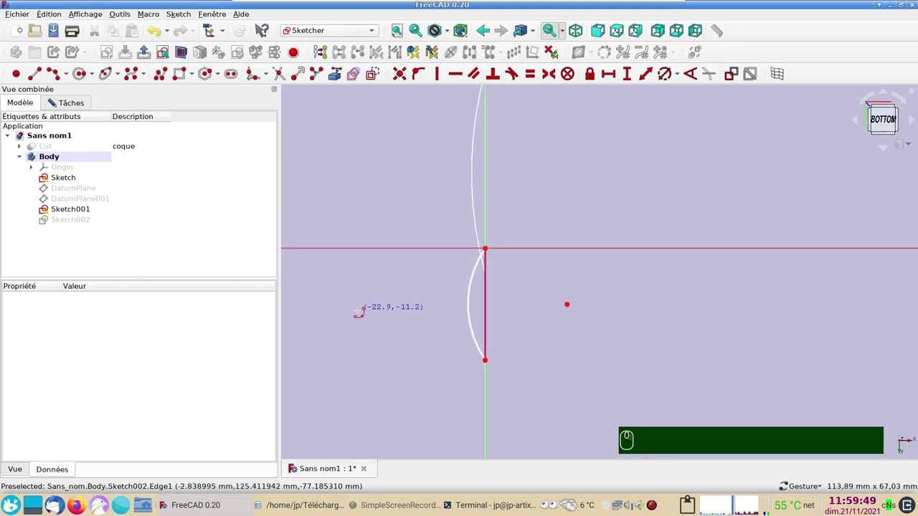
- Flatten the lower cross-section arc in Sketch002 tied to the keel's Edge3
drag(472, 317, 351, 386)
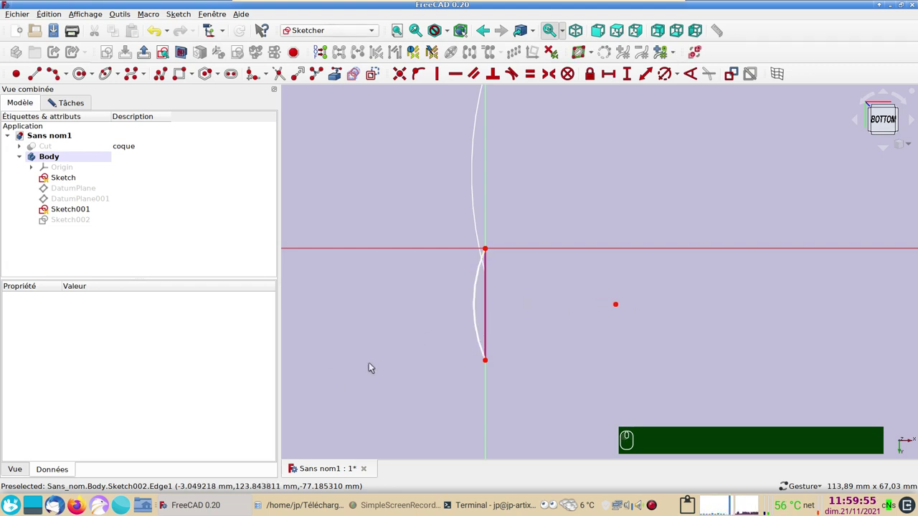
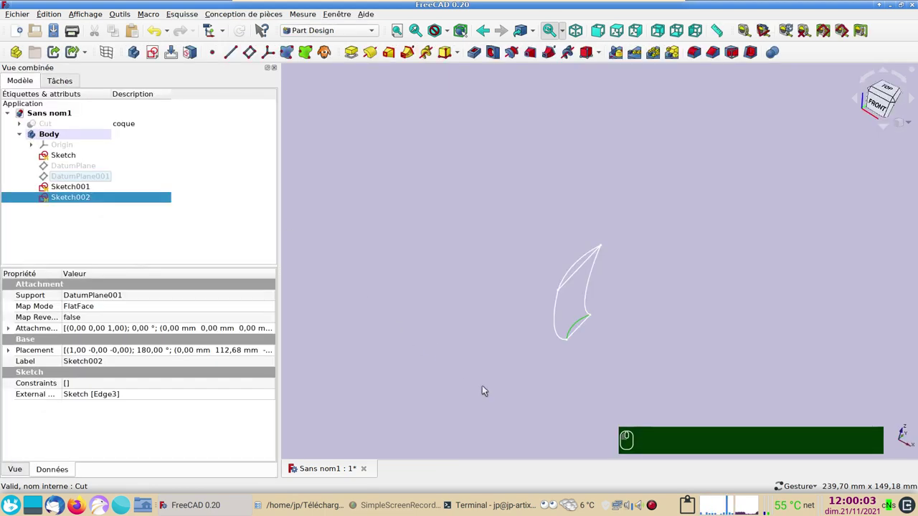
- Orbit beneath the keel to view the outline and both cross-section sketches together
drag(508, 402, 559, 311)
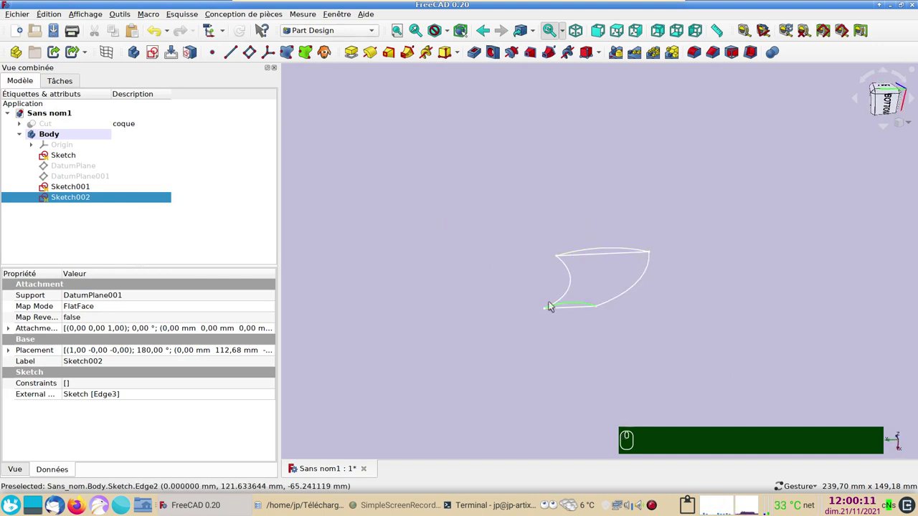
drag(580, 355, 599, 262)
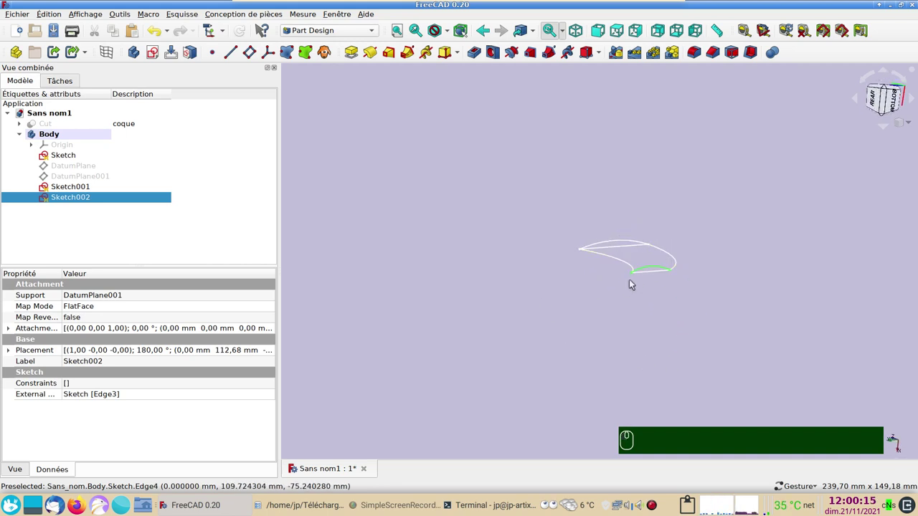
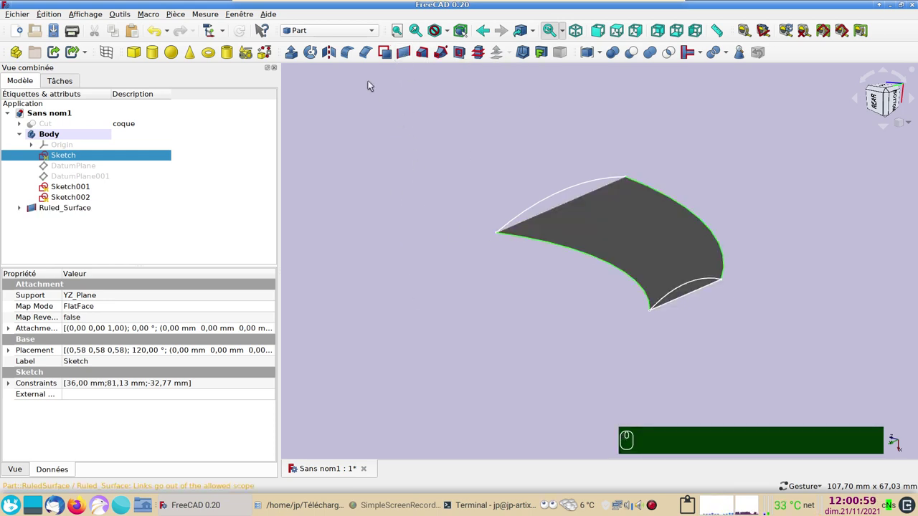
- Switch to the Curves workbench and briefly browse the Addon Manager
drag(334, 31, 410, 354)
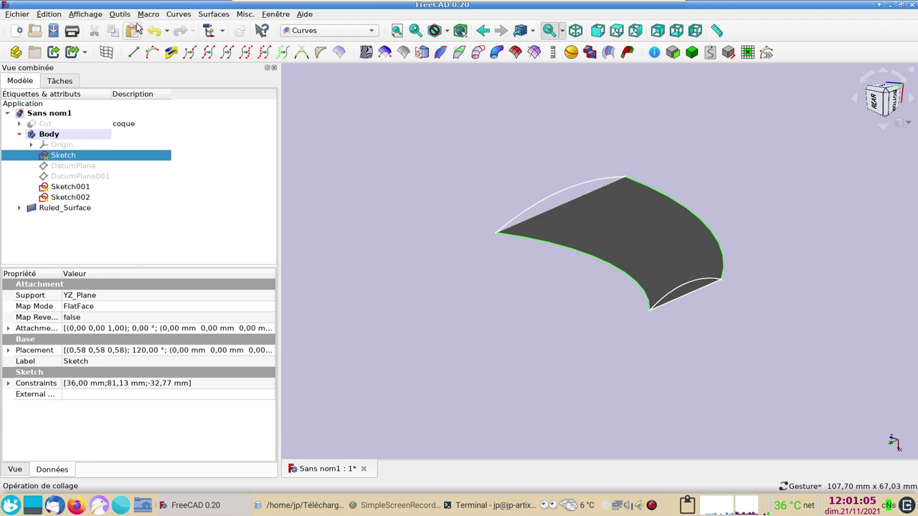
drag(127, 18, 333, 228)
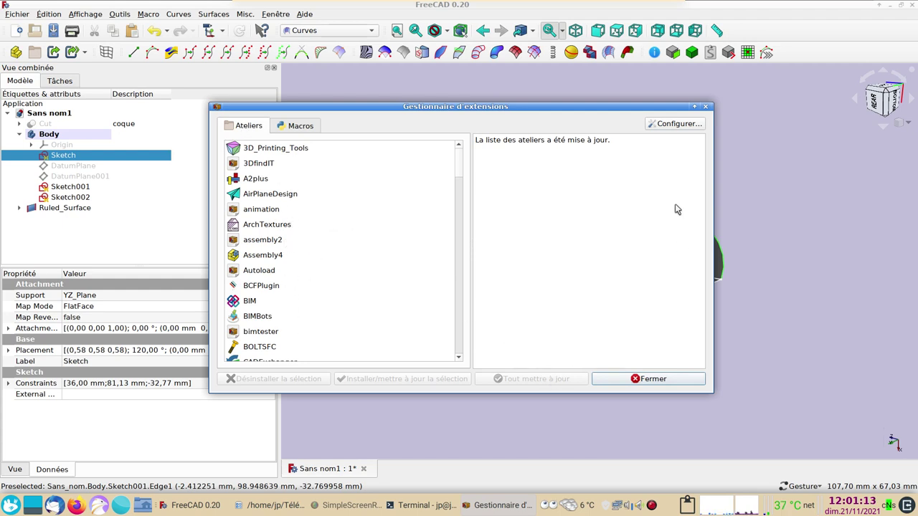
drag(710, 111, 385, 236)
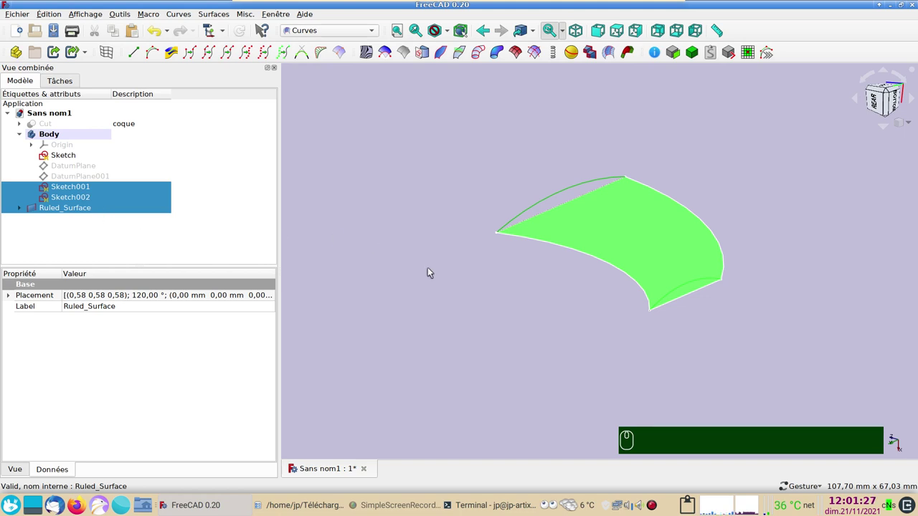
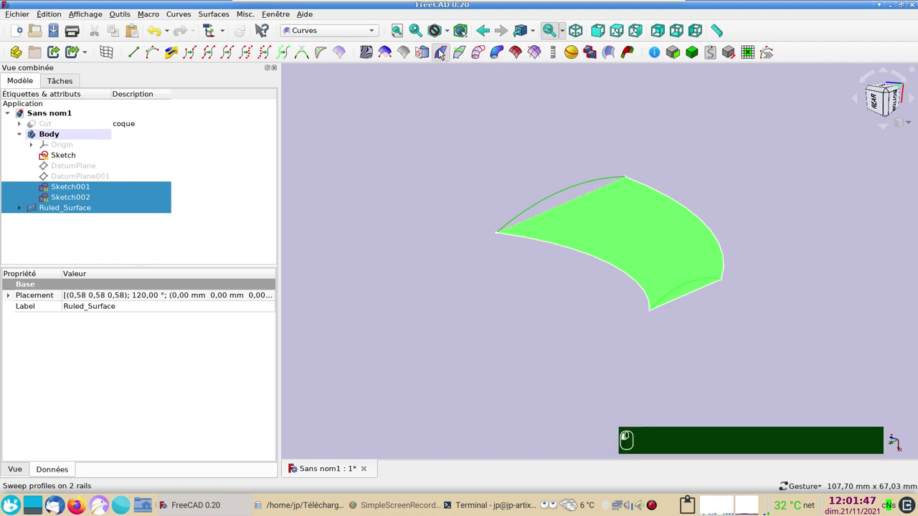
- Orbit around the Sweep_2_rails point grid of the keel side
drag(447, 203, 266, 56)
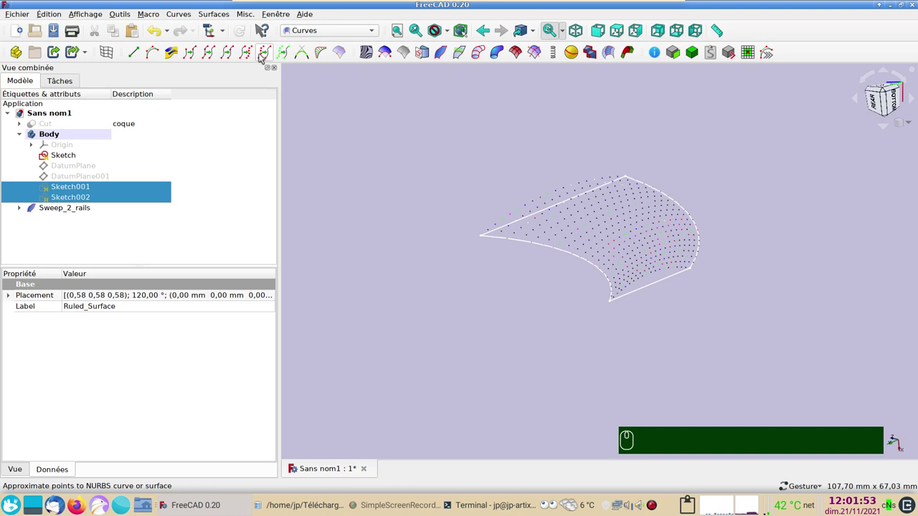
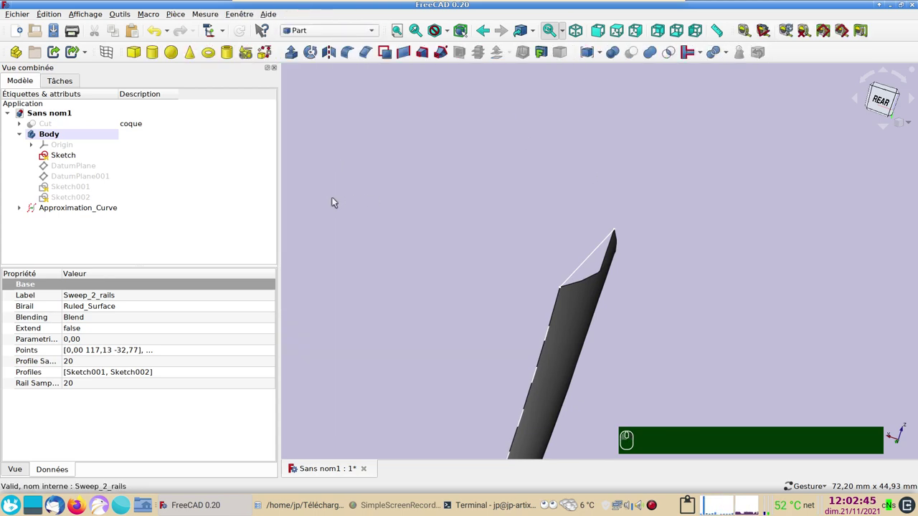
- Select Approximation_Curve and start a Part Mirroring of the keel surface
click(99, 207)
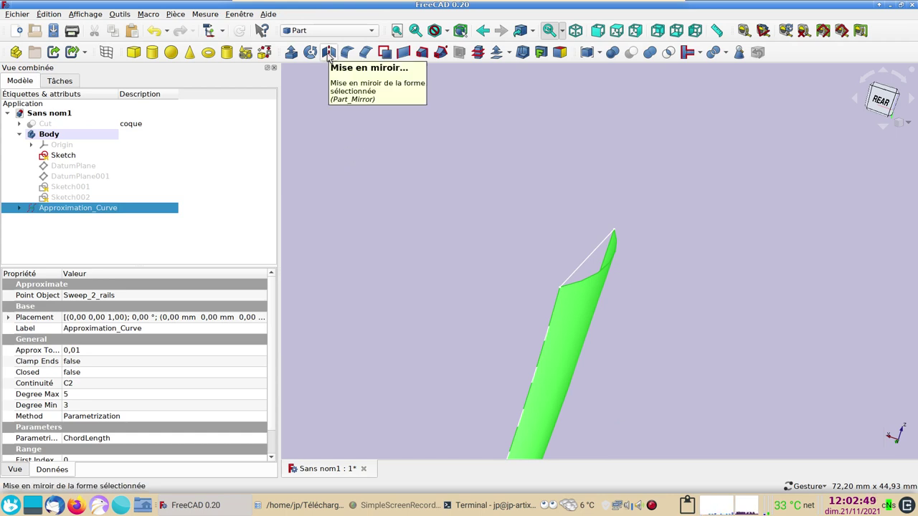
click(330, 58)
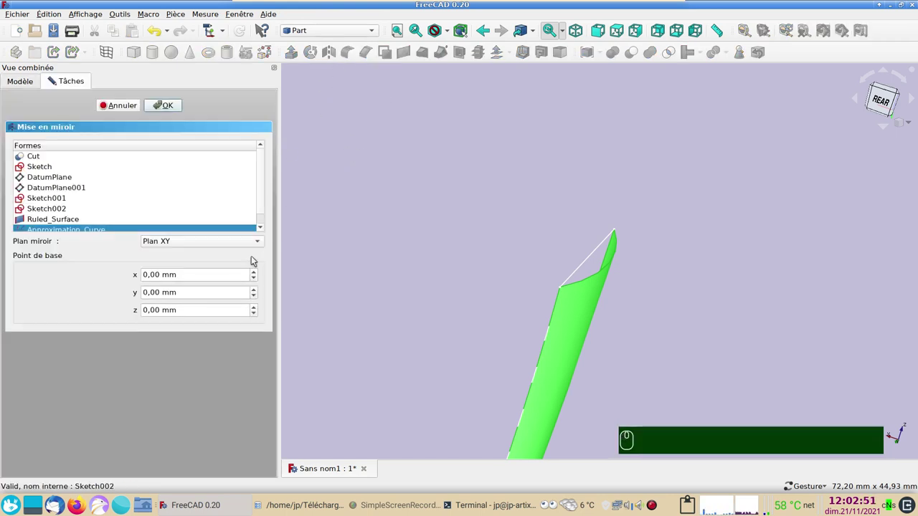
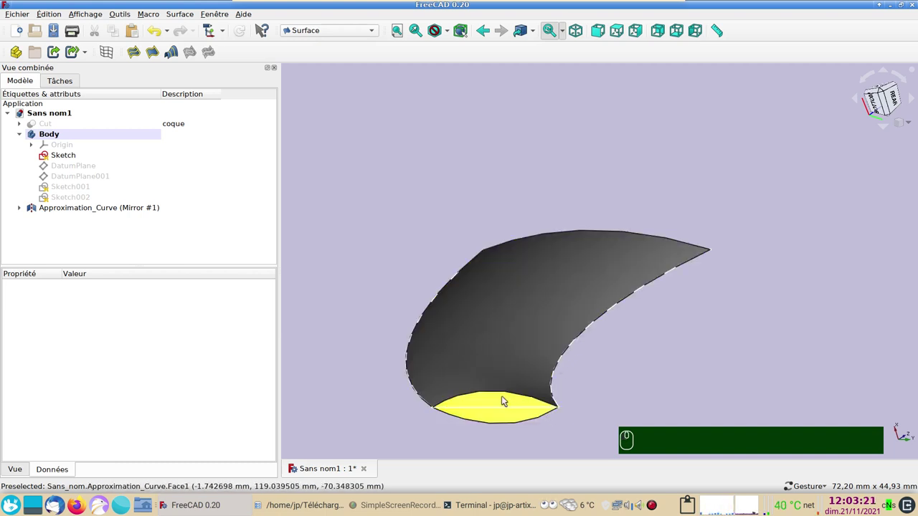
- Add the bottom arc edge of each mirrored keel half as a Filling surface boundary
drag(652, 404, 632, 360)
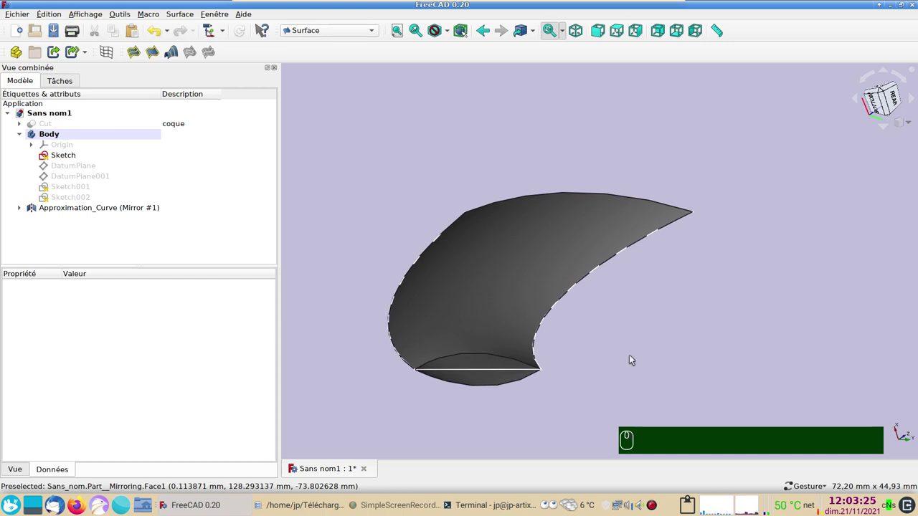
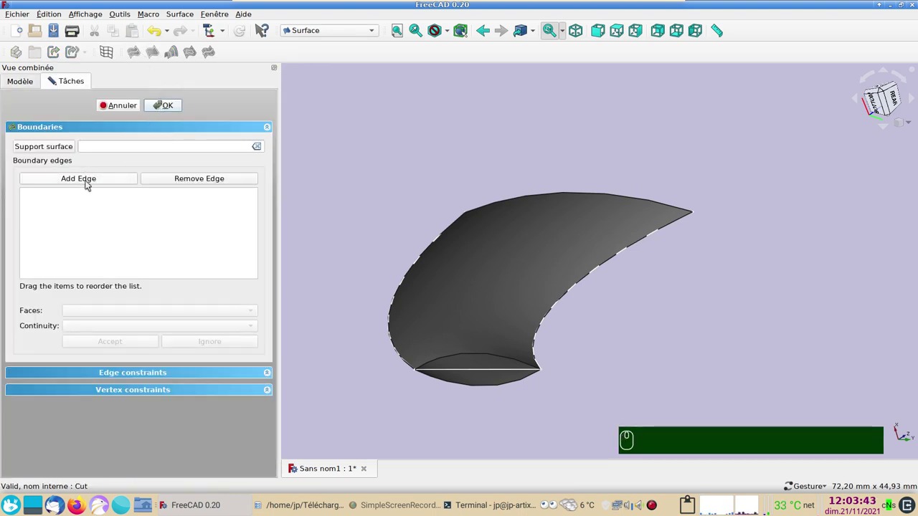
click(88, 185)
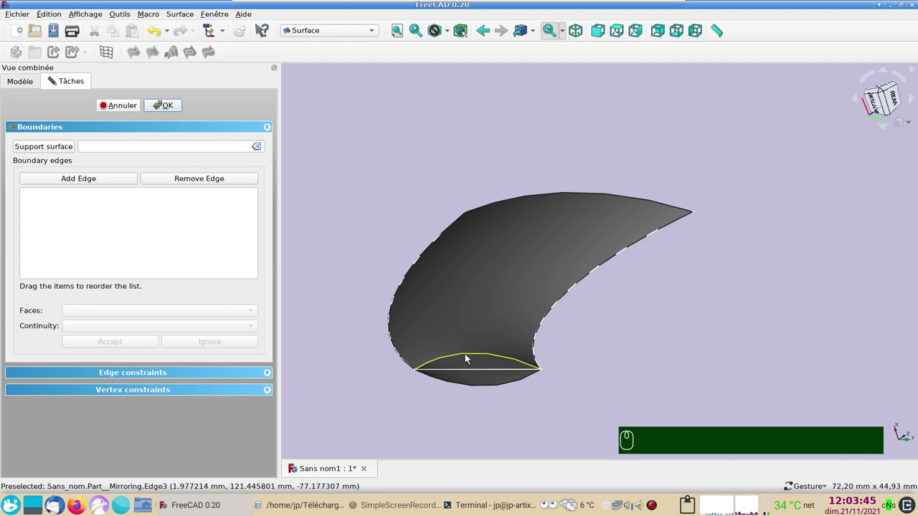
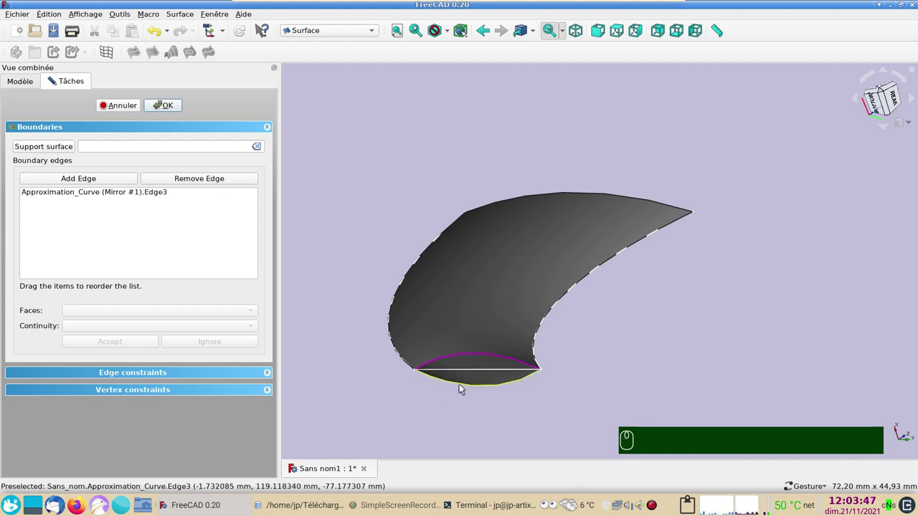
click(465, 390)
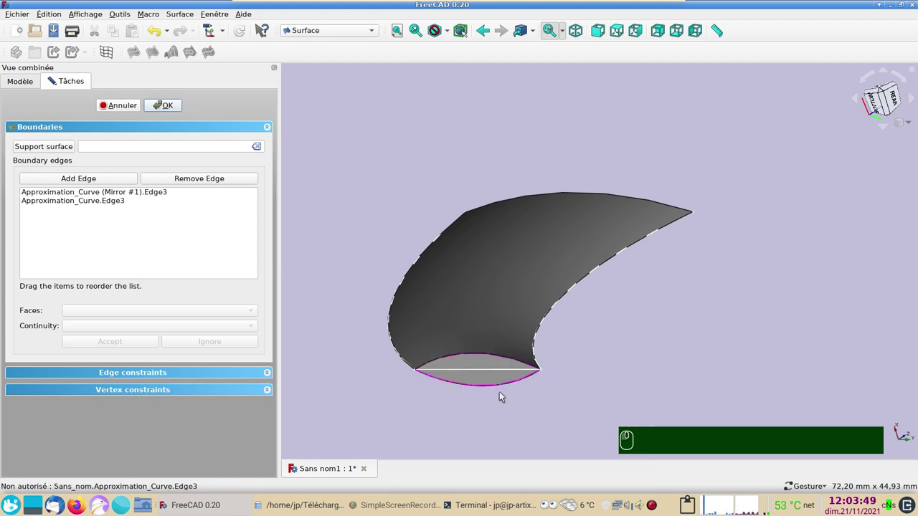
drag(726, 355, 261, 126)
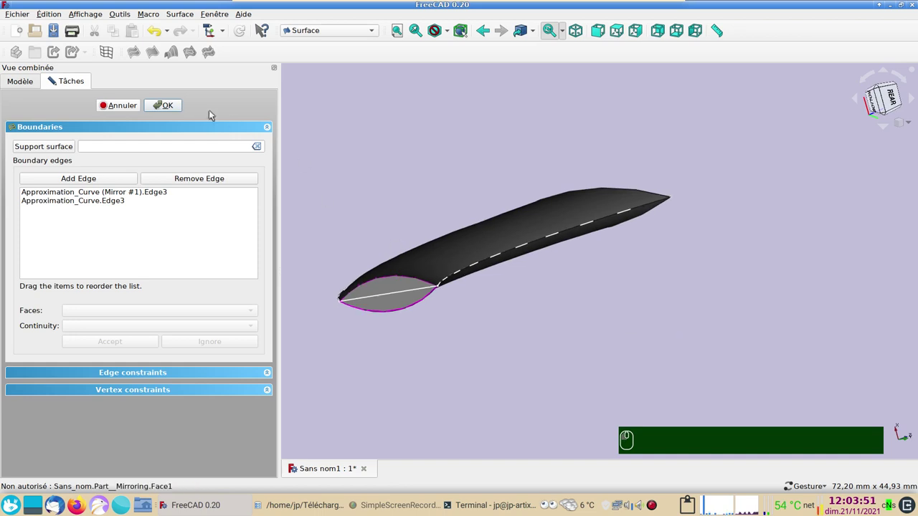
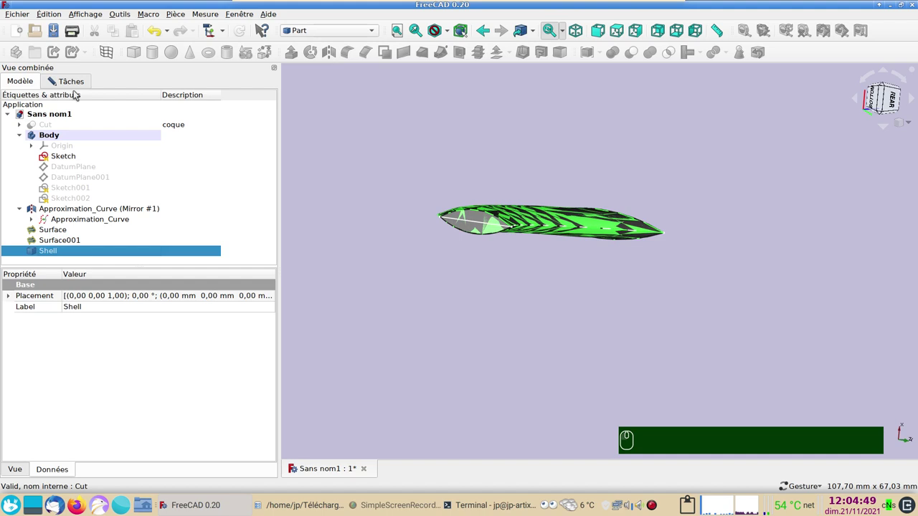
- Convert the keel Shell into a Solid via Part > Convert to solid and hide the Shell
click(78, 80)
click(235, 300)
click(148, 111)
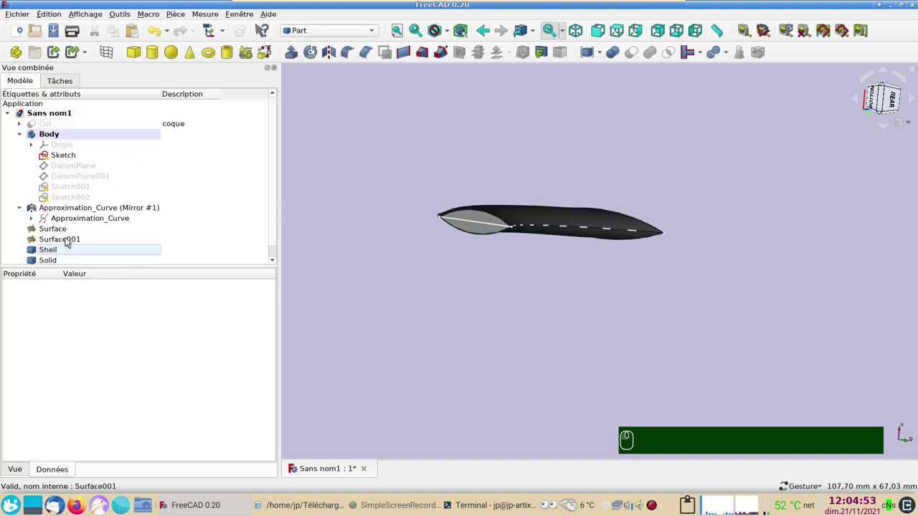
click(72, 254)
key(space)
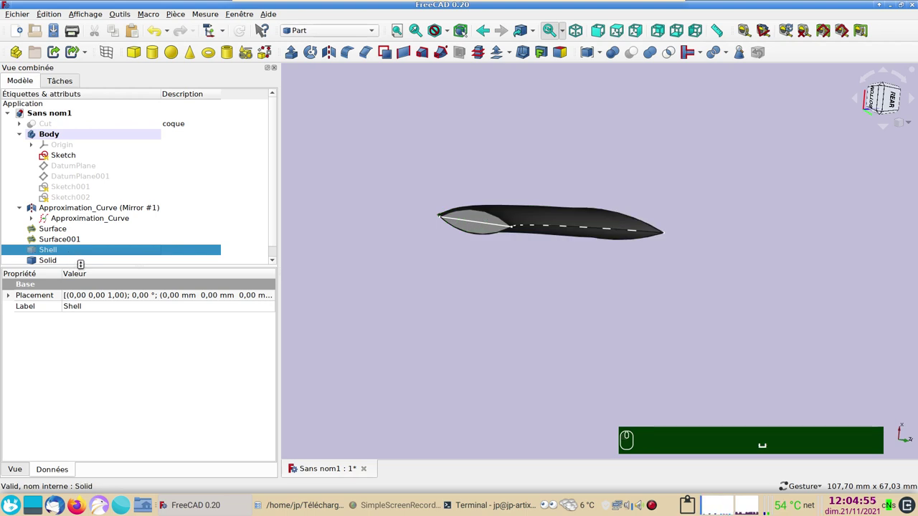
- Hide the remaining intermediate construction objects so only the Solid stays visible
click(60, 262)
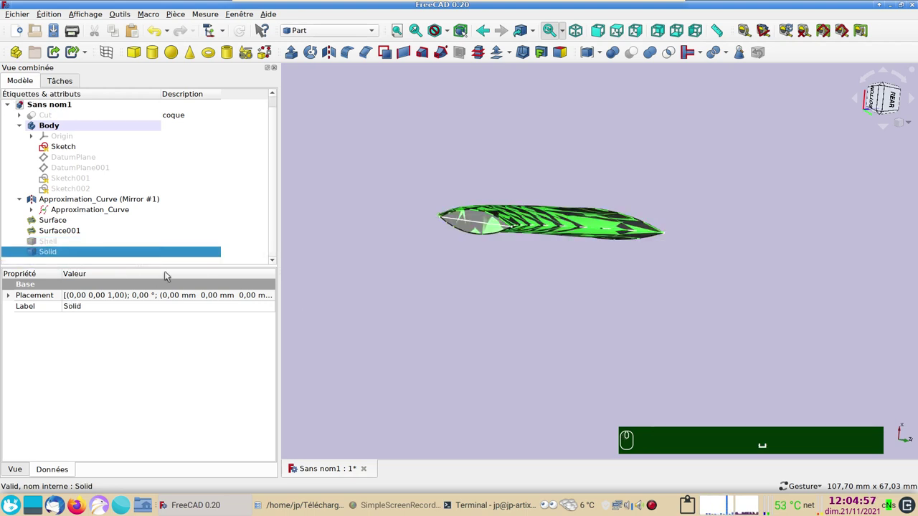
click(27, 203)
drag(27, 208, 88, 208)
key(space)
drag(89, 211, 52, 255)
key(space)
key(space)
drag(61, 236, 56, 251)
key(space)
key(space)
key(space)
key(space)
key(space)
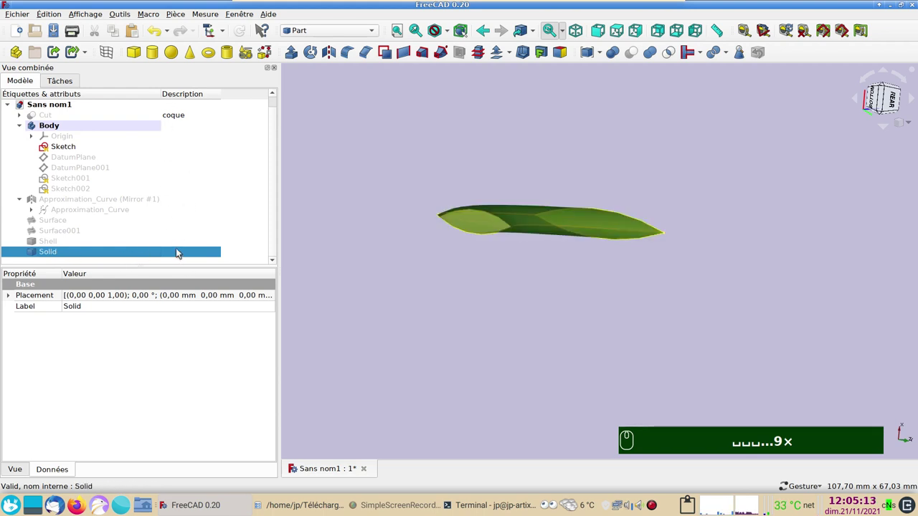
- Give the keel Solid the description 'quille'
drag(183, 253, 183, 253)
key(F2)
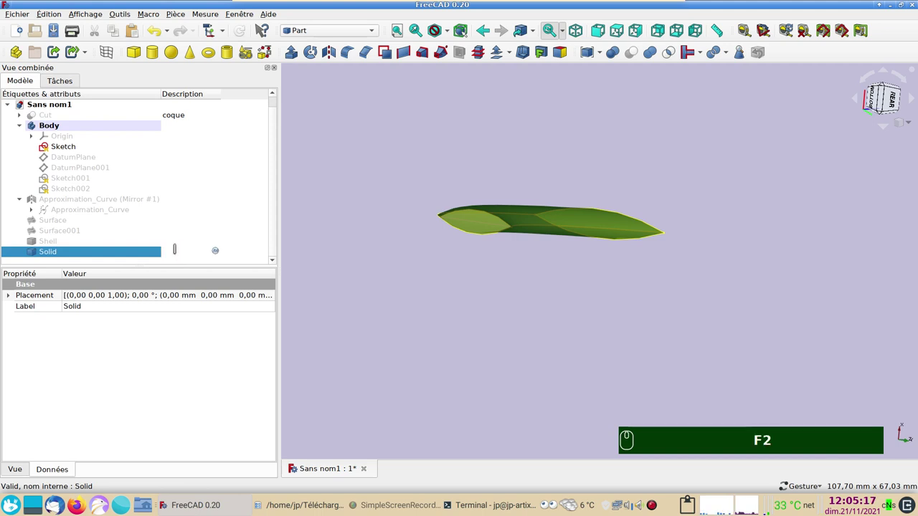
text(quille)
key(Return)
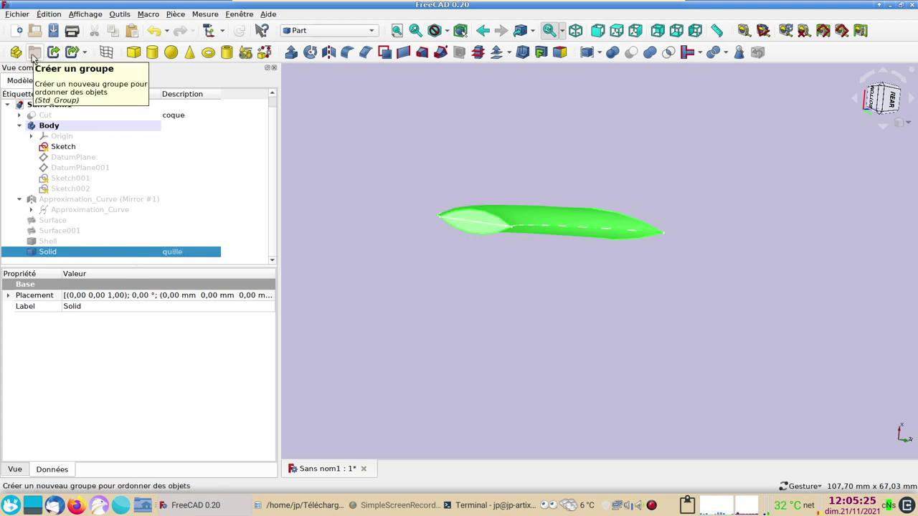
- Create a 'Groupe' and move Approximation_Curve, Surface, Surface001 and Shell into it
drag(38, 57, 122, 119)
drag(146, 109, 41, 219)
click(42, 193)
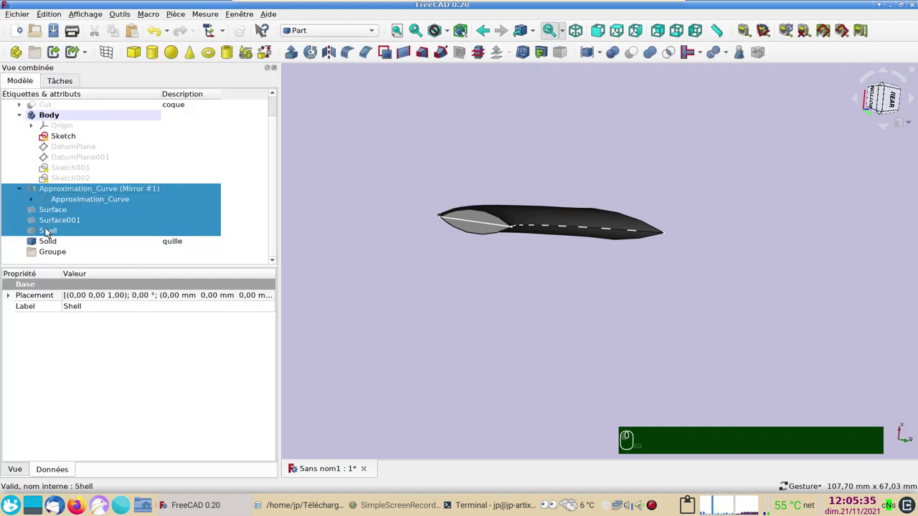
drag(49, 234, 131, 220)
click(134, 222)
- Enter 'quille-prepare' as Groupe's description, correcting the typo, then select the keel Solid
key(F2)
text(qui)
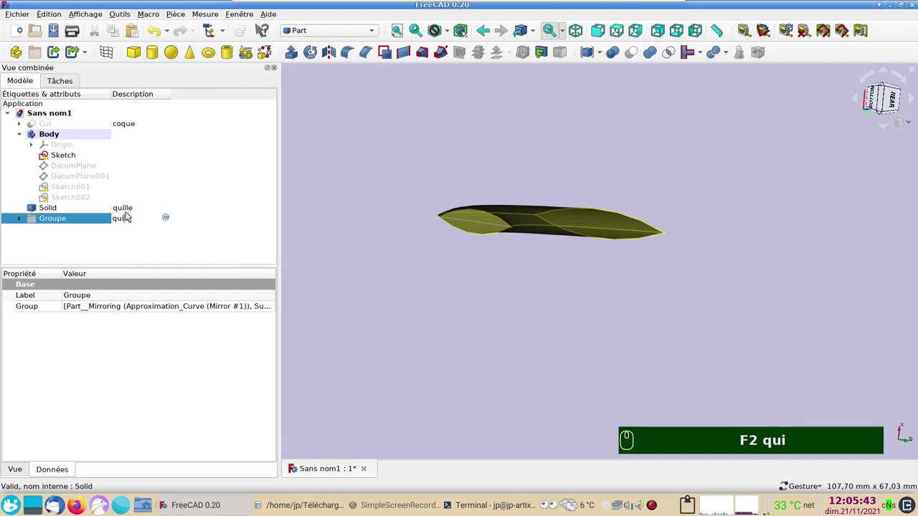
text(lle-prepaare)
key(BackSpace)
key(BackSpace)
key(BackSpace)
text(e)
key(Return)
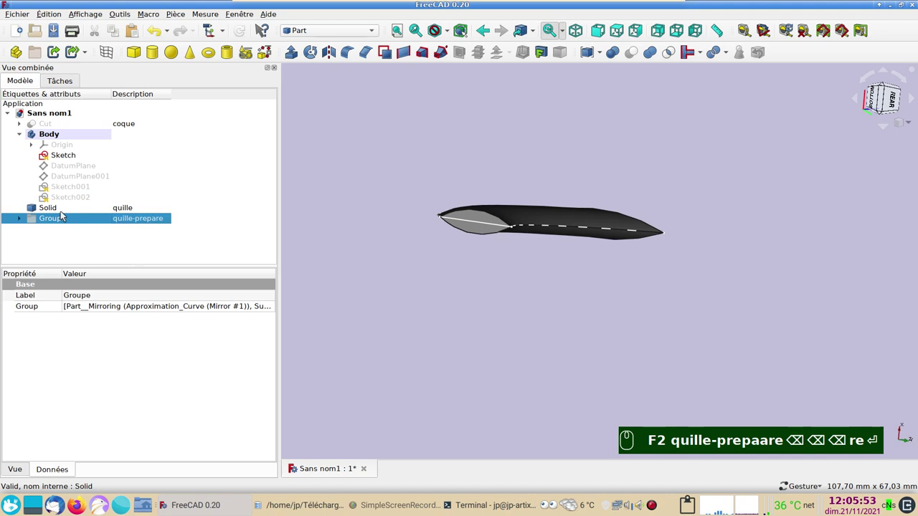
drag(57, 214, 499, 338)
key(1)
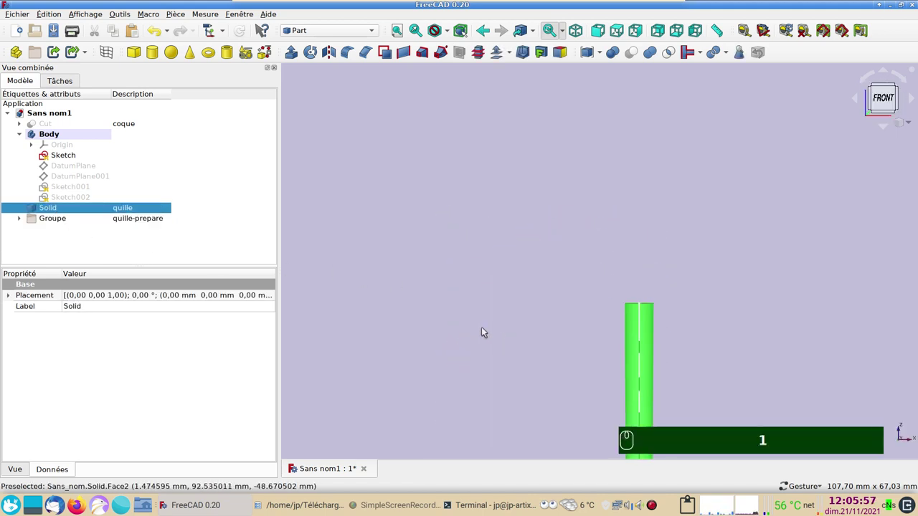
key(3)
drag(449, 328, 85, 211)
text(13)
key(space)
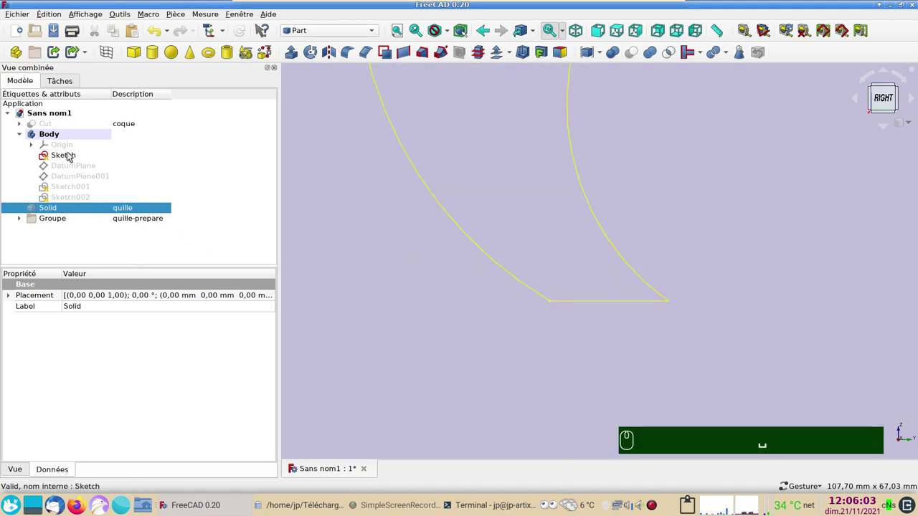
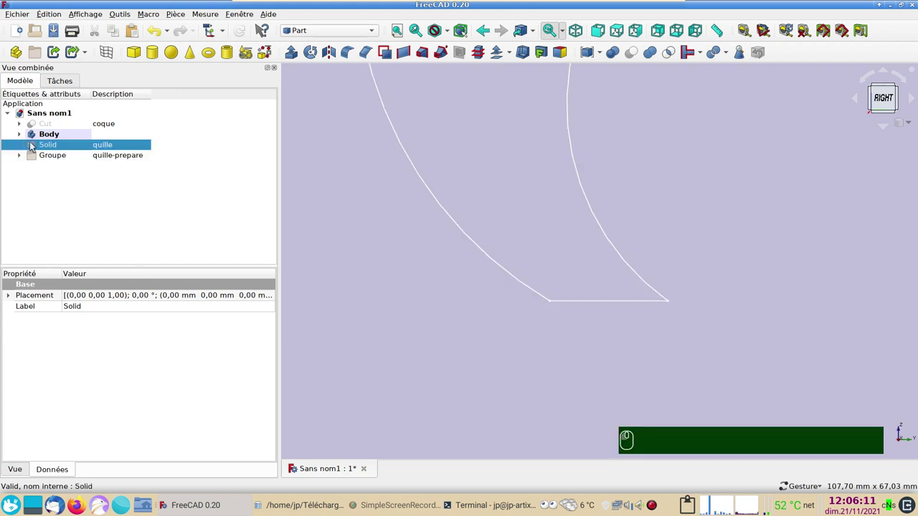
click(28, 137)
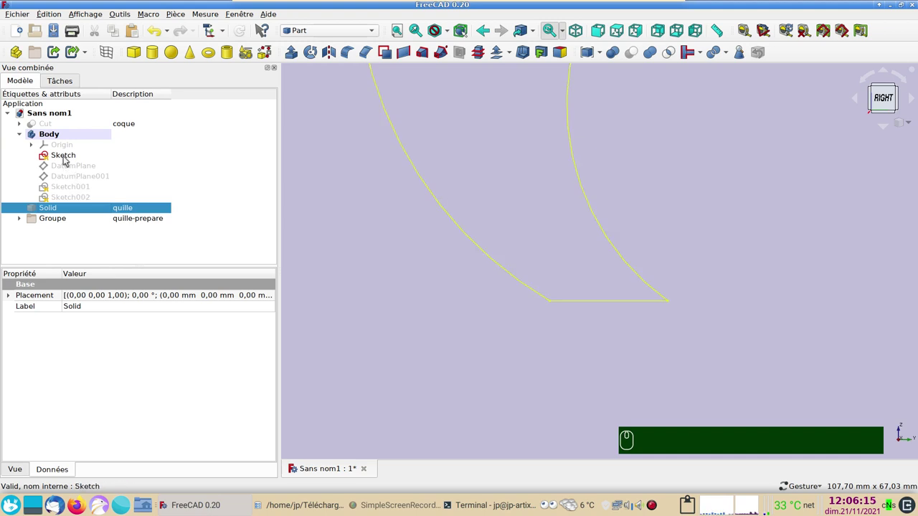
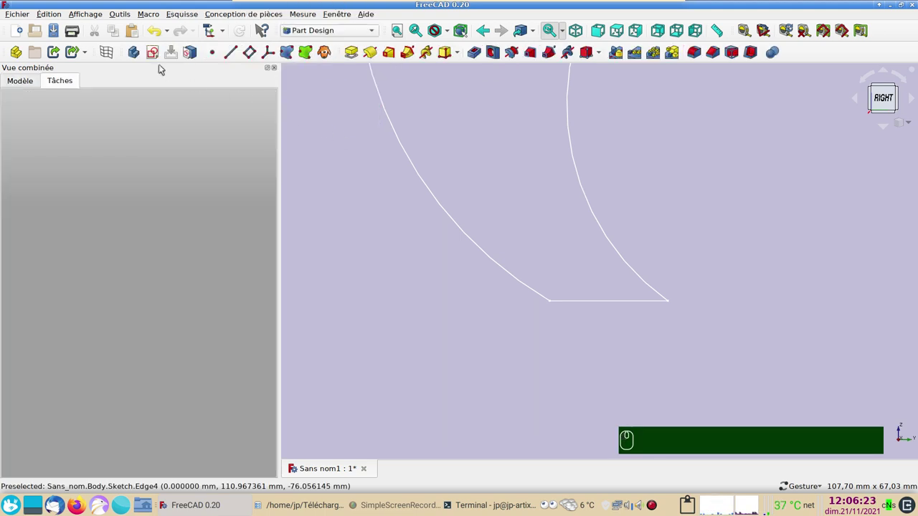
- Create a new sketch in the Body on the YZ_Plane
drag(33, 80, 438, 262)
scroll(down, 3)
drag(580, 220, 476, 158)
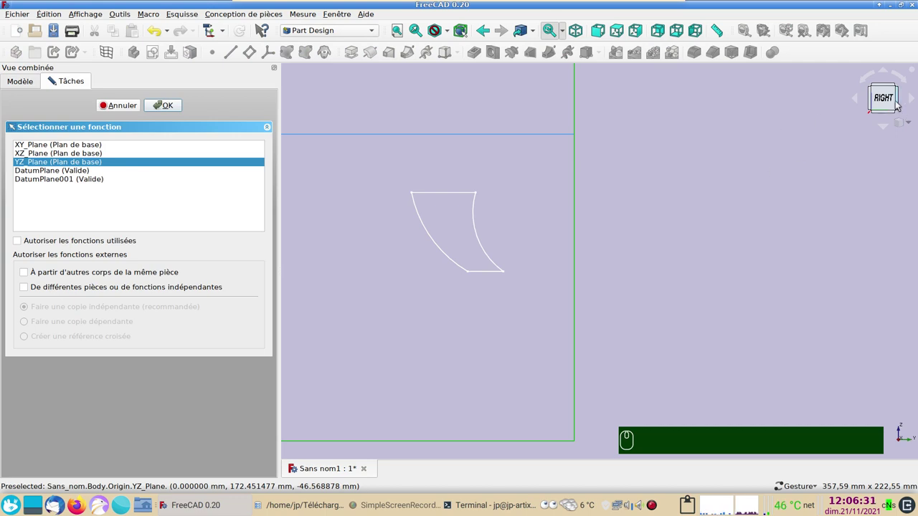
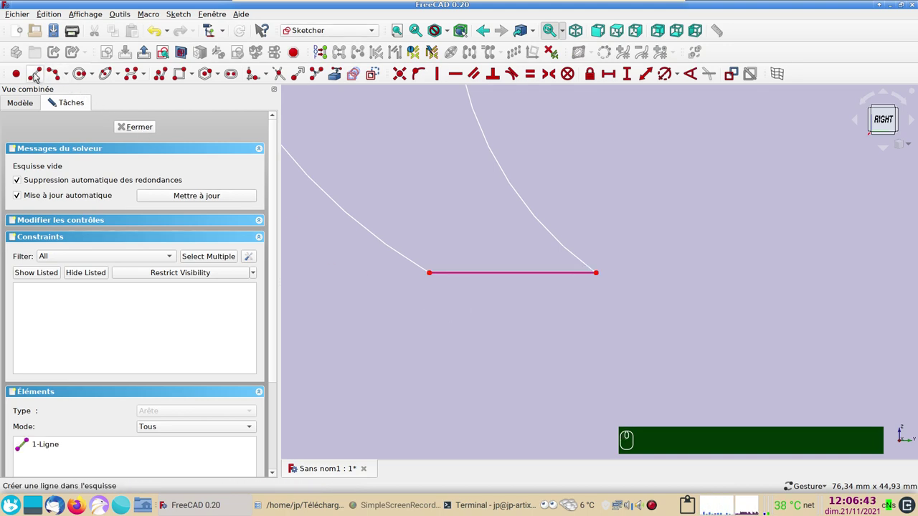
- Draw the bulb's horizontal line from the profile's bottom corner and constrain it to 40 mm
click(41, 75)
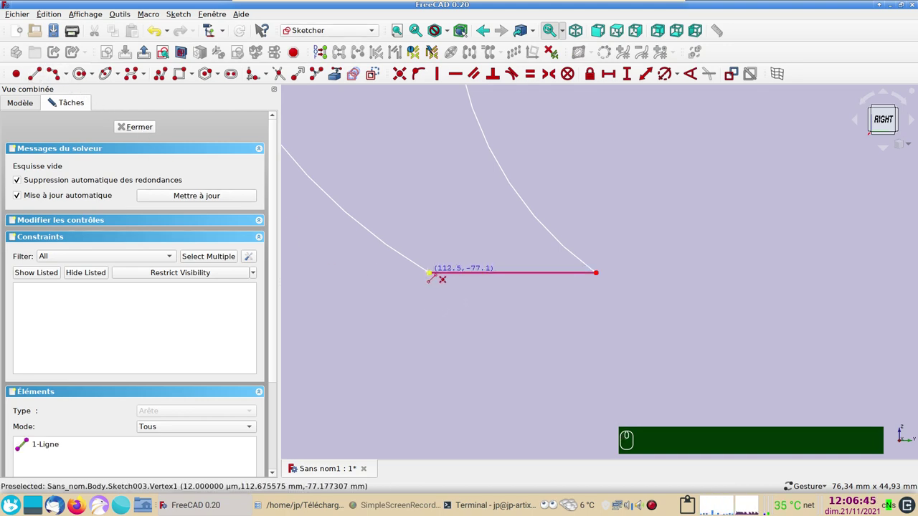
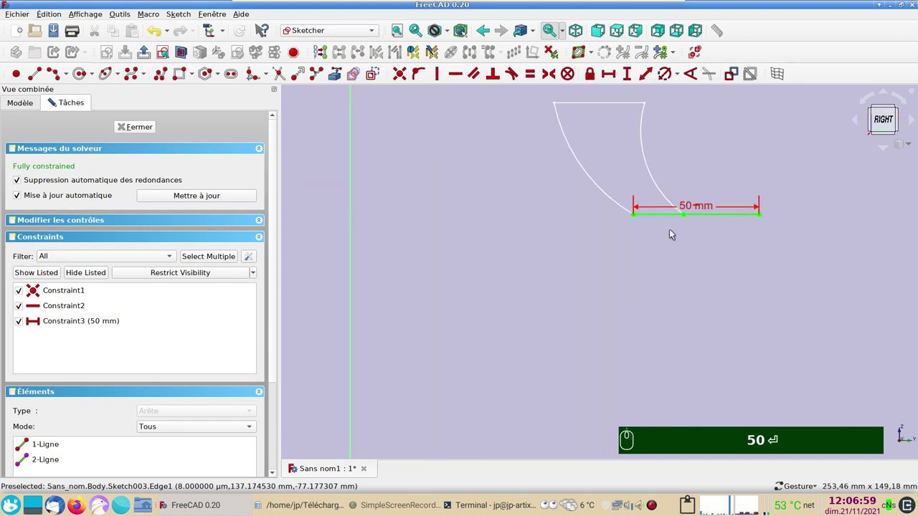
drag(694, 208, 693, 204)
text(0)
key(Return)
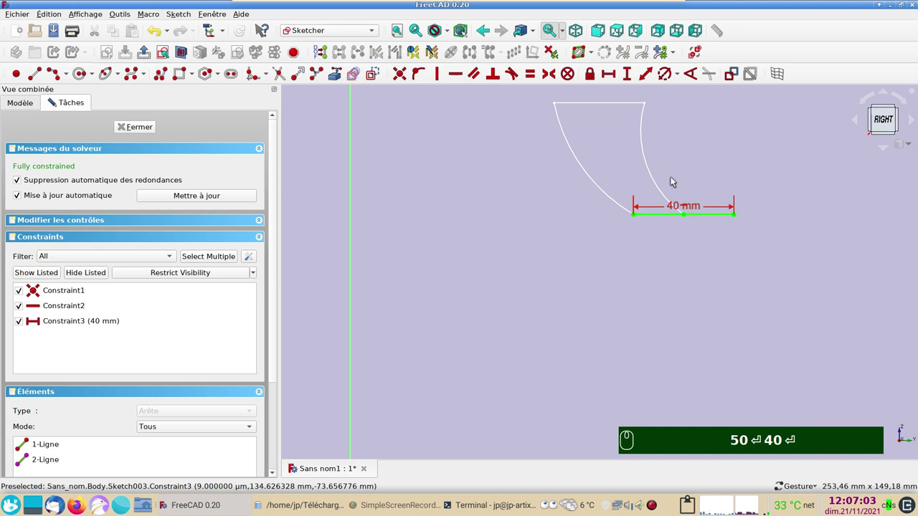
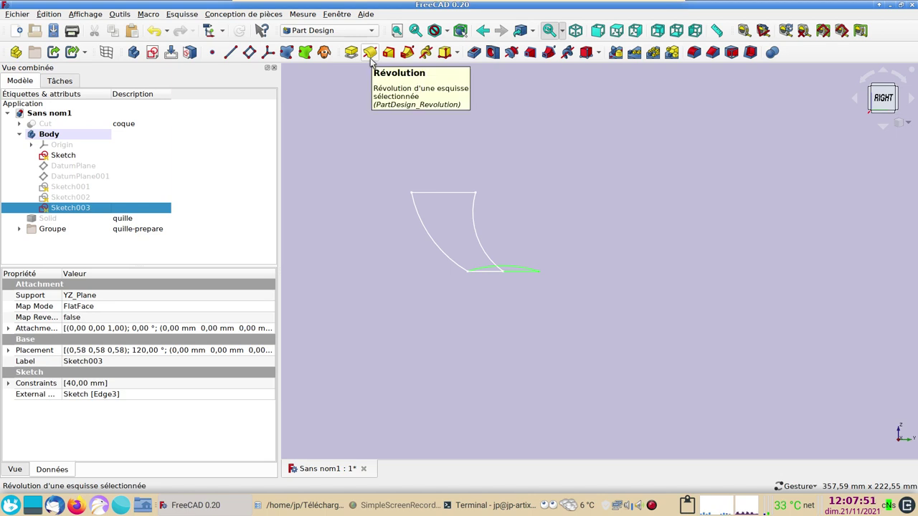
- Revolve the bulb sketch around 'Axe d'esquisse horizontal' into a full solid bulb
click(376, 61)
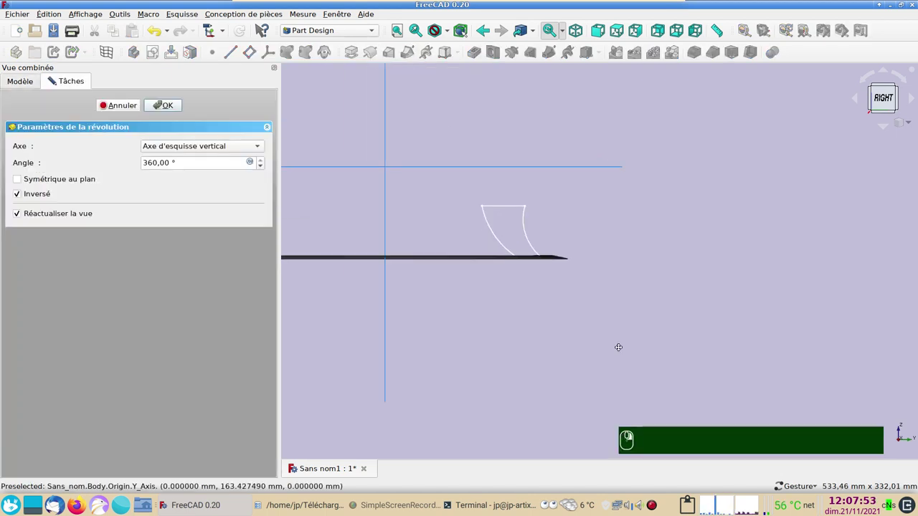
click(267, 148)
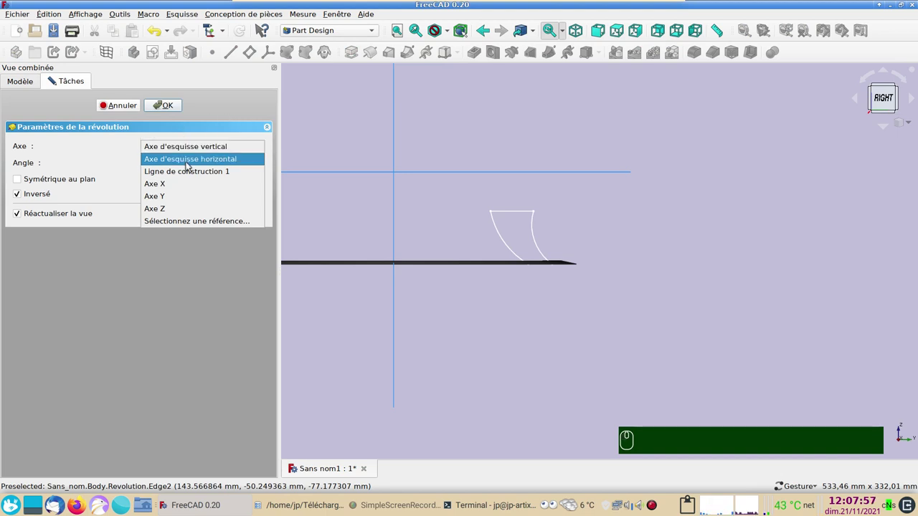
click(195, 172)
scroll(up, 3)
scroll(up, 3)
click(175, 106)
scroll(up, 3)
scroll(up, 3)
scroll(up, 3)
- Give the Revolution feature the description 'lest'
click(60, 220)
key(space)
drag(437, 313, 67, 164)
drag(70, 156, 152, 211)
key(space)
key(F2)
text(lest)
key(Return)
click(444, 409)
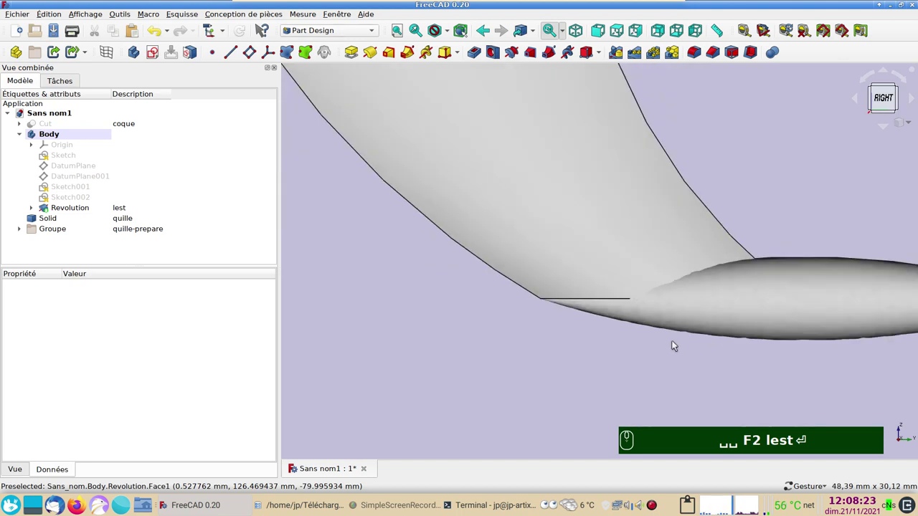
- Pan along the bulb to its tip and set the right view
drag(689, 360, 523, 253)
key(3)
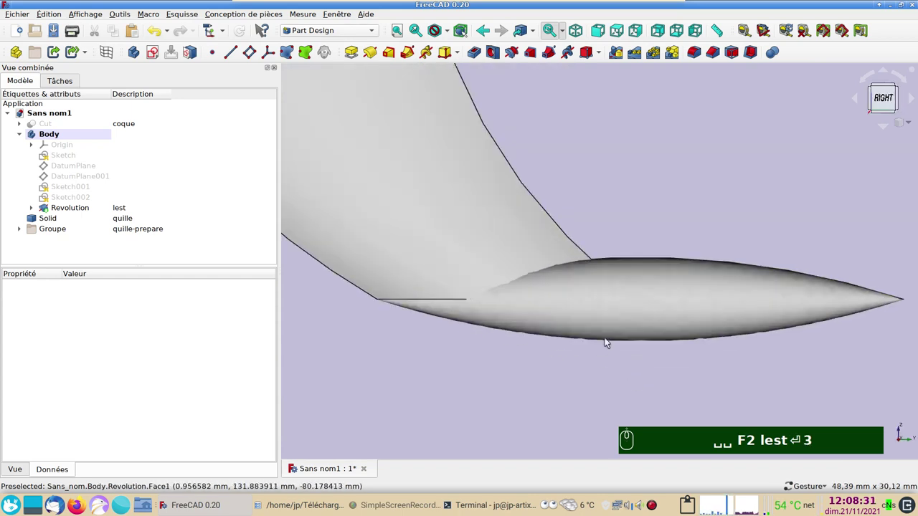
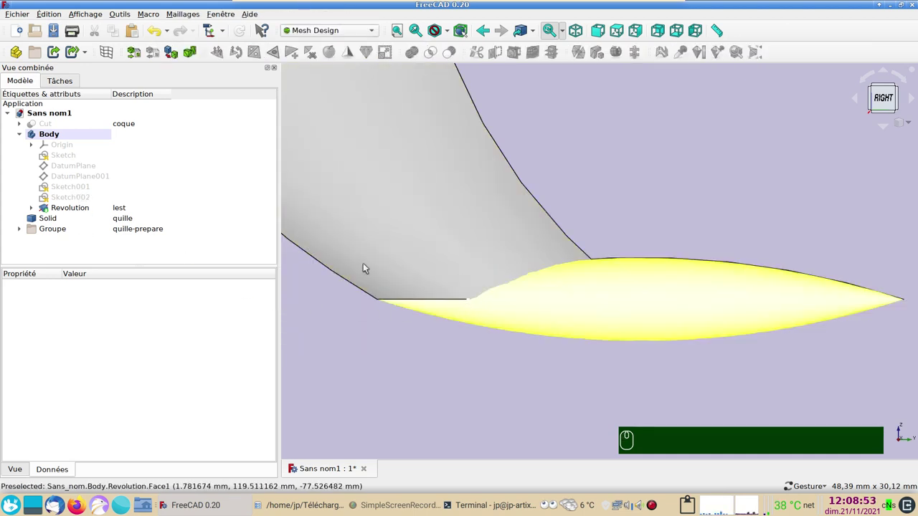
- Fuse the Revolution bulb with the keel Solid using Part Union, hiding the source objects
drag(75, 212, 346, 87)
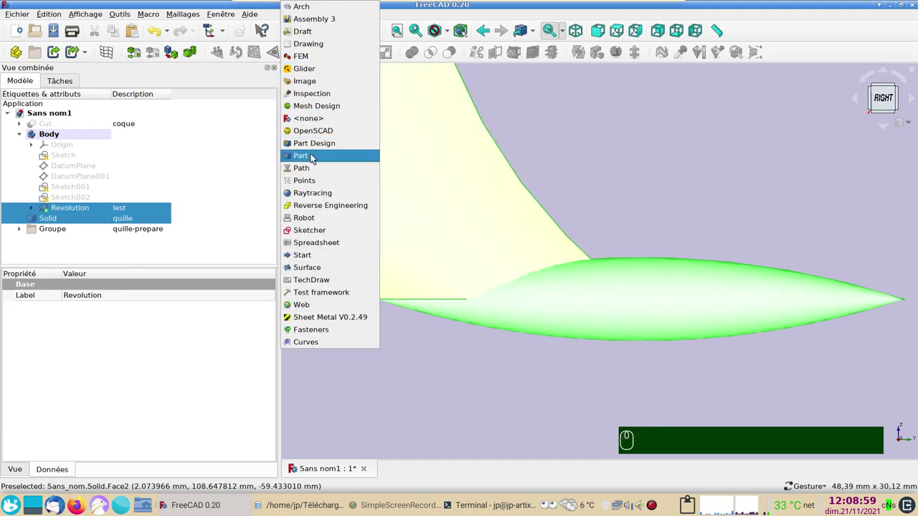
click(312, 154)
drag(652, 58, 116, 185)
key(space)
key(space)
key(space)
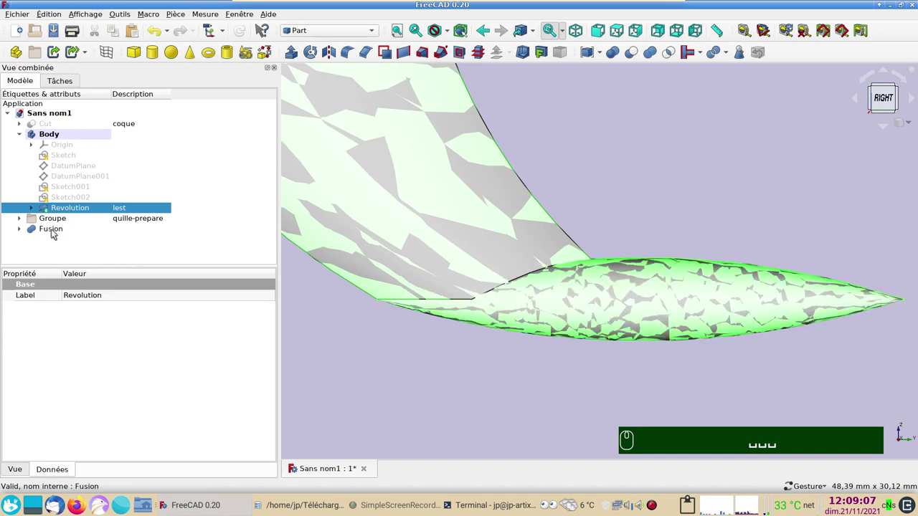
key(space)
- Display the new Fusion as a single shape
drag(60, 232, 58, 233)
key(space)
key(space)
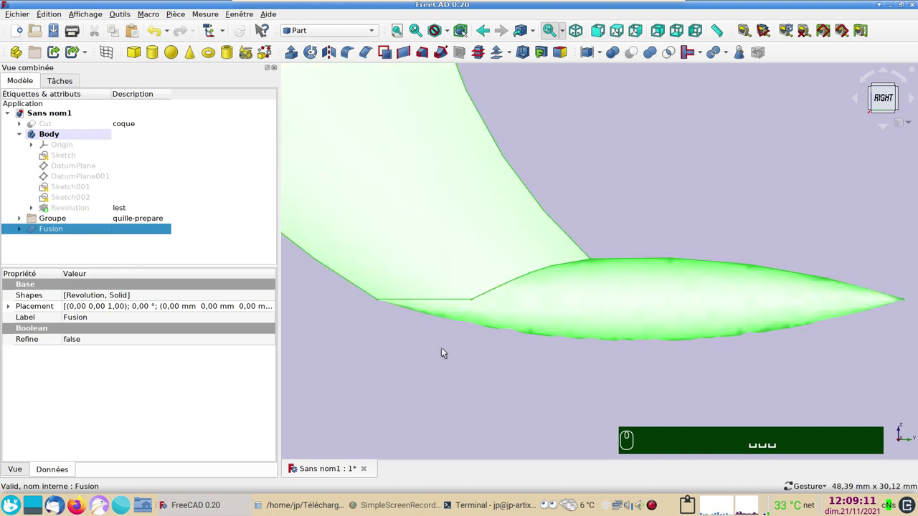
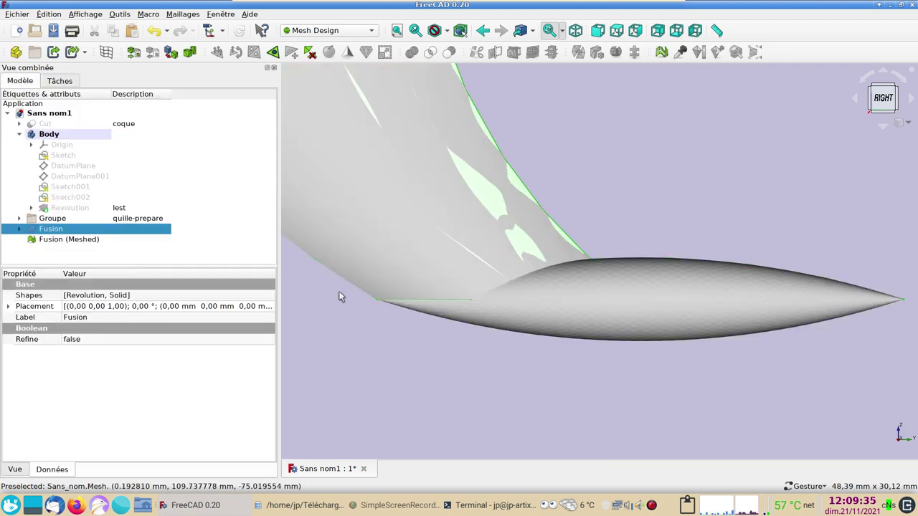
- Show the mesh triangle edges and zoom in to inspect the triangulation on the keel
drag(347, 318, 409, 381)
key(&)
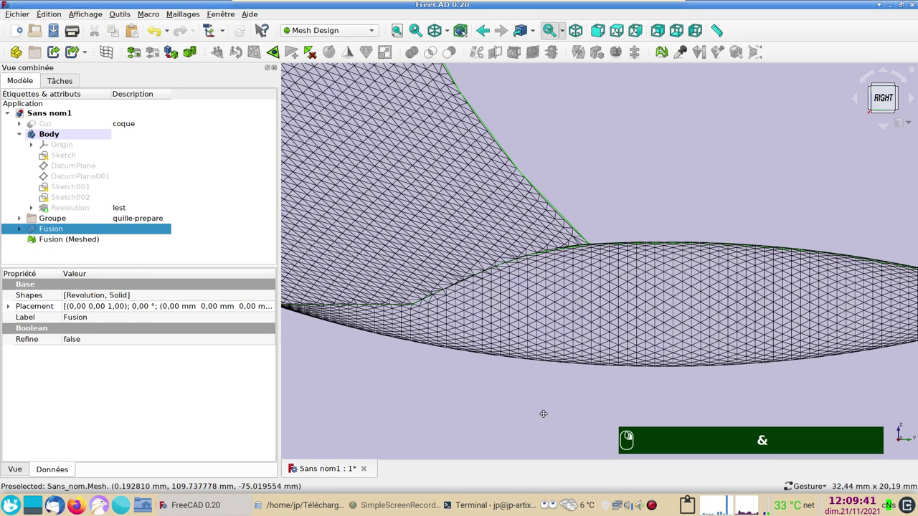
drag(520, 391, 718, 151)
scroll(up, 3)
drag(507, 115, 38, 223)
drag(25, 229, 36, 242)
drag(37, 243, 235, 193)
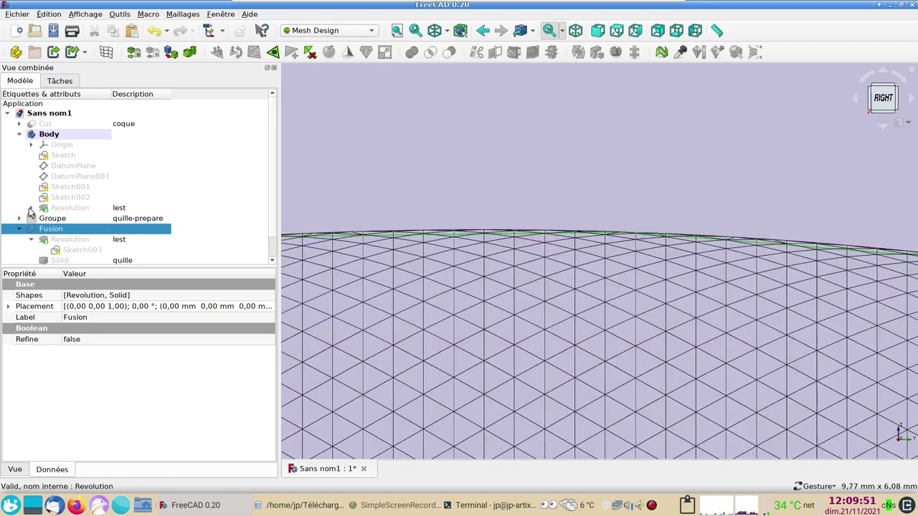
- Hide the solid Fusion so only the meshed keel and bulb remain visible
drag(35, 211, 152, 235)
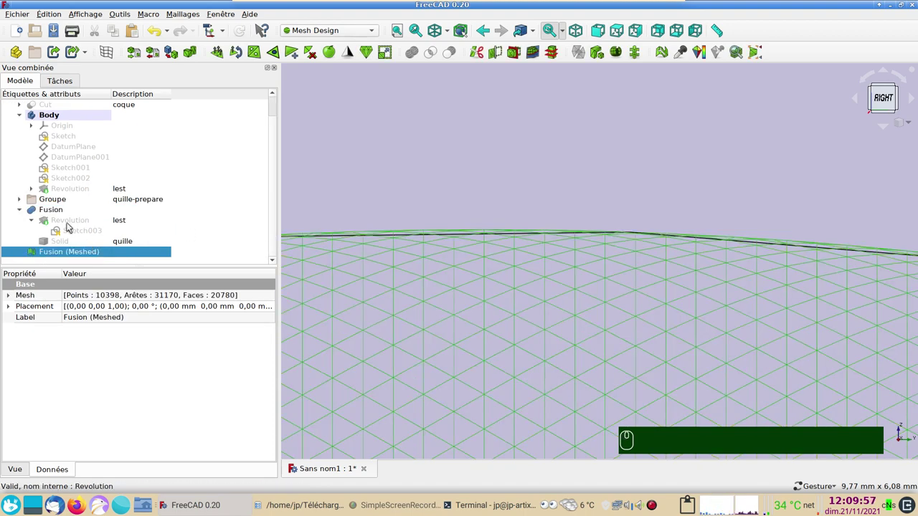
click(69, 209)
key(space)
key(space)
key(space)
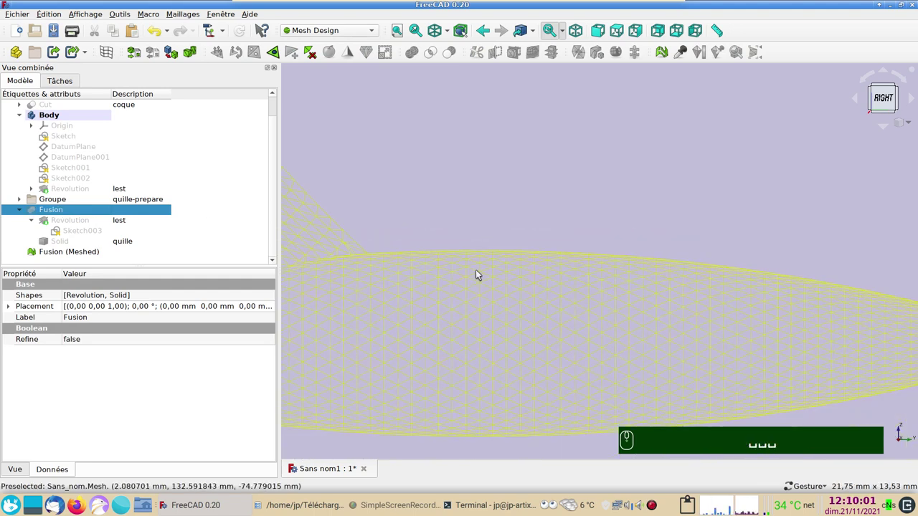
- Zoom around the mesh and fit the whole keel mesh in the view
scroll(down, 3)
drag(464, 199, 542, 240)
scroll(up, 3)
scroll(up, 3)
scroll(up, 3)
scroll(down, 3)
scroll(down, 3)
scroll(down, 3)
drag(445, 357, 486, 300)
key(3)
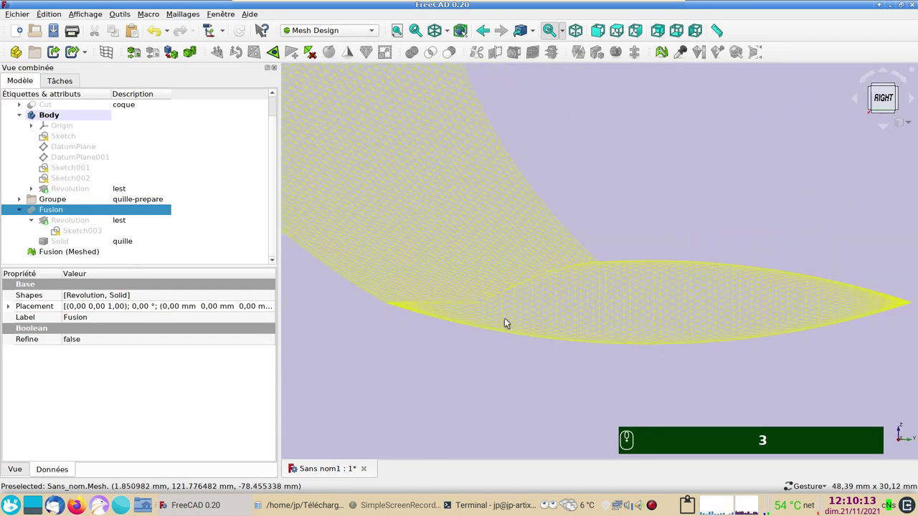
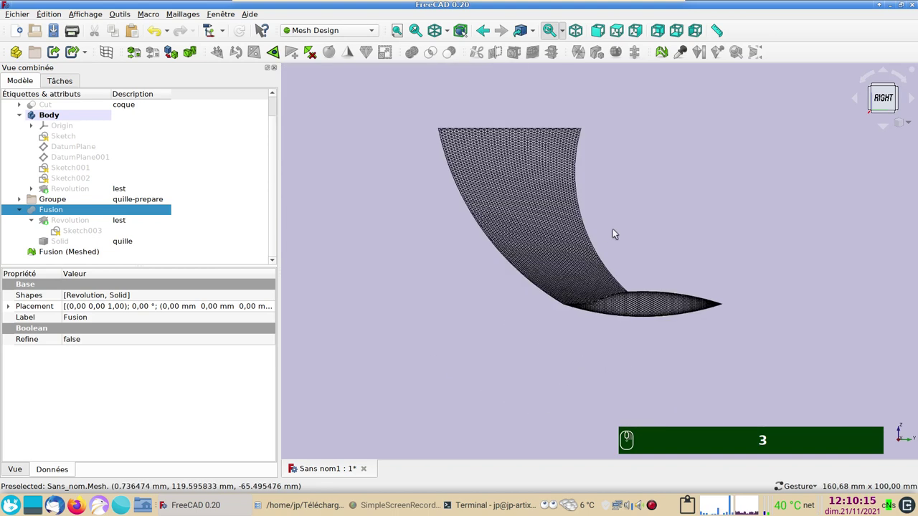
- Toggle visibility of the tree objects to switch away from the meshed copy
drag(460, 226, 674, 377)
drag(500, 312, 145, 226)
key(space)
drag(66, 195, 77, 197)
key(space)
key(space)
drag(61, 253, 72, 218)
key(space)
- Hide Fusion (Meshed), show the solid Fusion again and set the right view
text(3␣␣␣␣…4x)
text(&)
drag(478, 300, 94, 249)
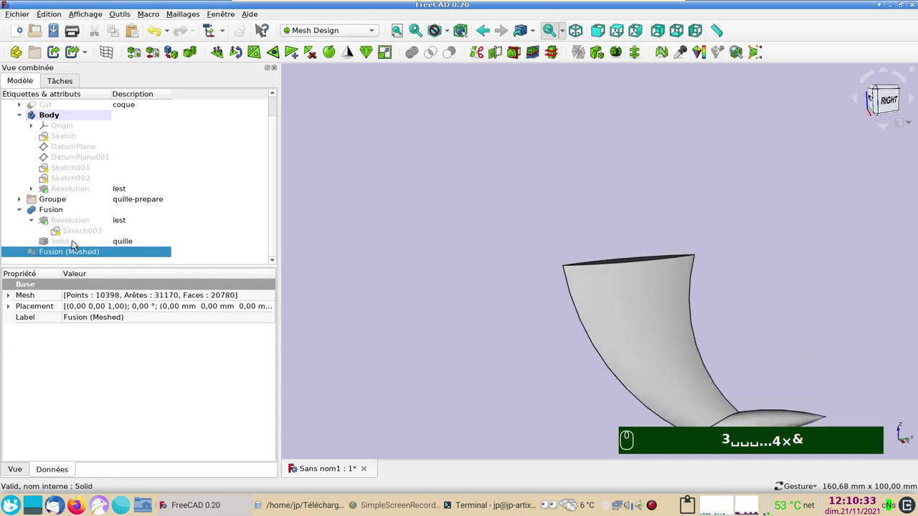
drag(62, 214, 287, 236)
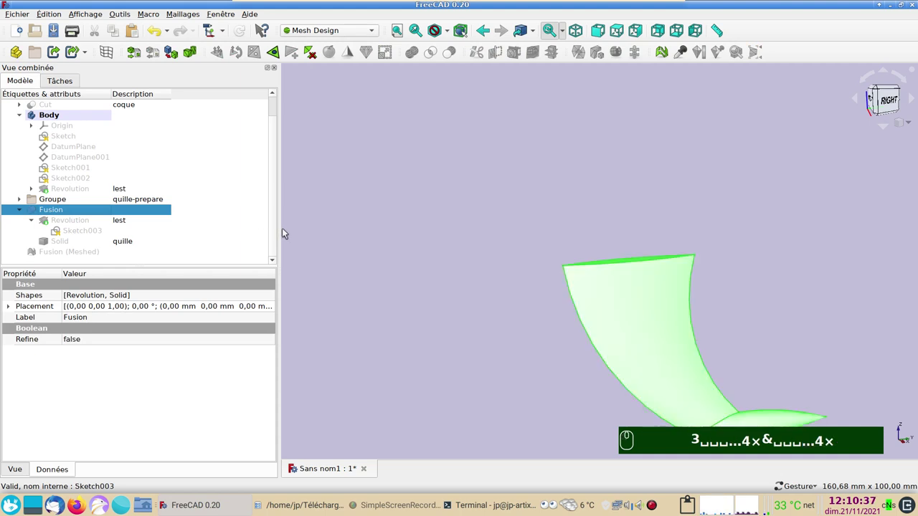
text(3)
drag(524, 300, 124, 207)
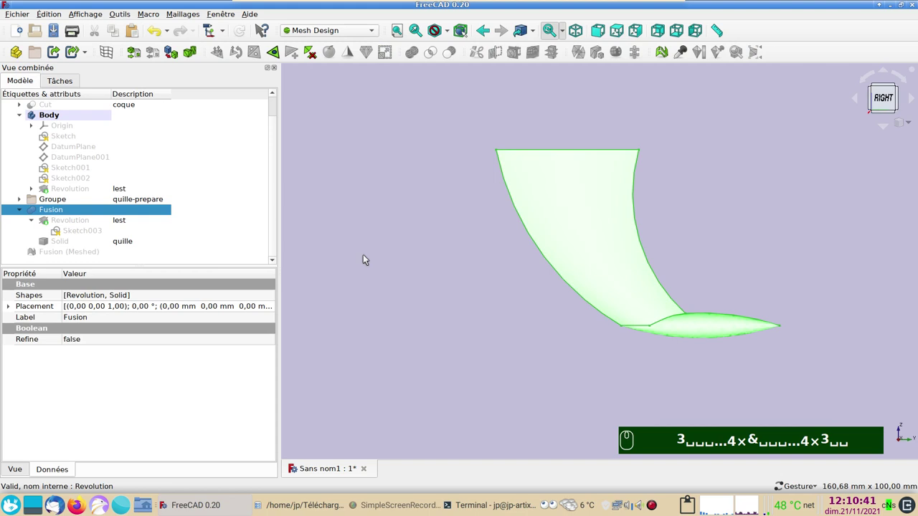
- Copy the Fusion alone, unchecking its dependent objects in the Object selection dialog
key(ctrl+c)
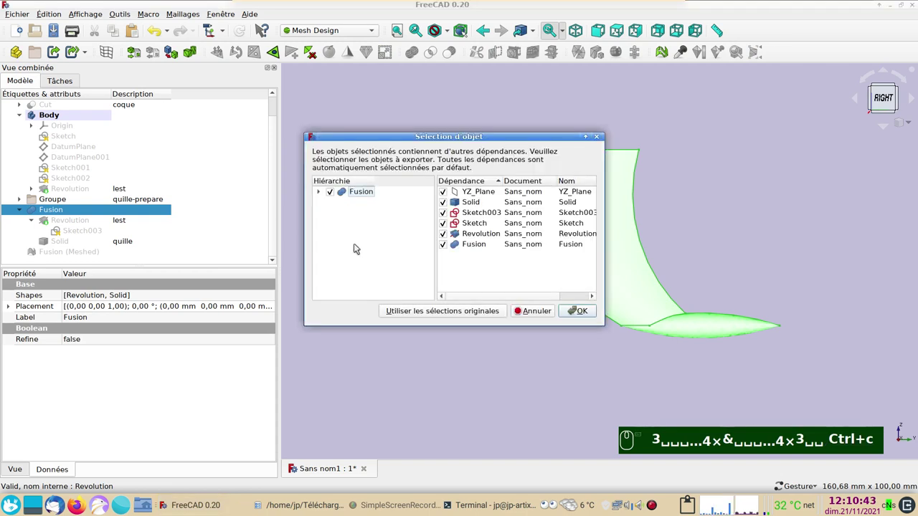
click(321, 190)
click(347, 204)
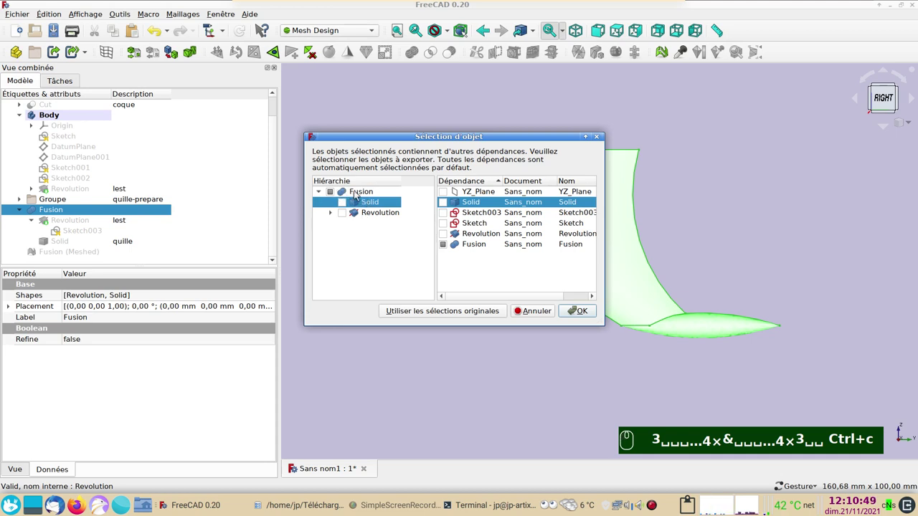
- Drag coque-voilier.FCStd from Dolphin into FreeCAD to open the hull document
drag(579, 314, 444, 144)
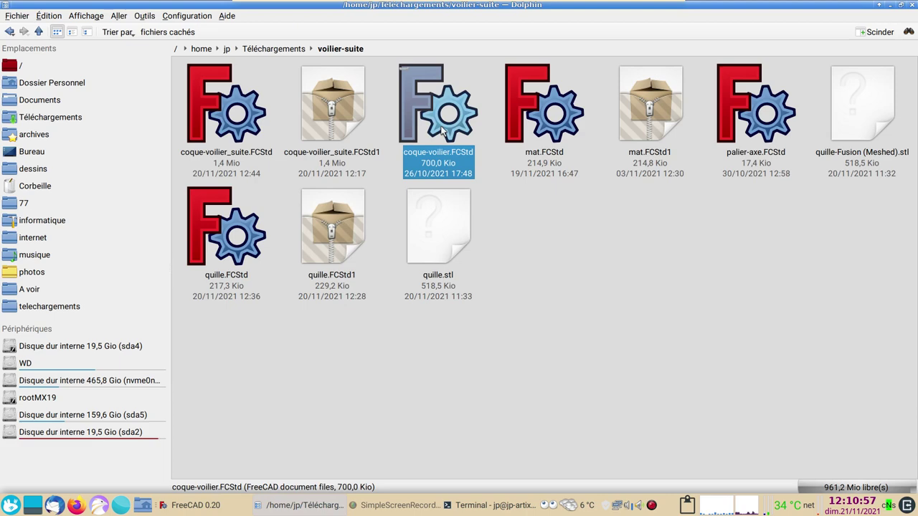
drag(445, 122, 386, 233)
- Paste the keel as Fusion001 into coque-voilier and view hull and keel from the side
key(ctrl+v)
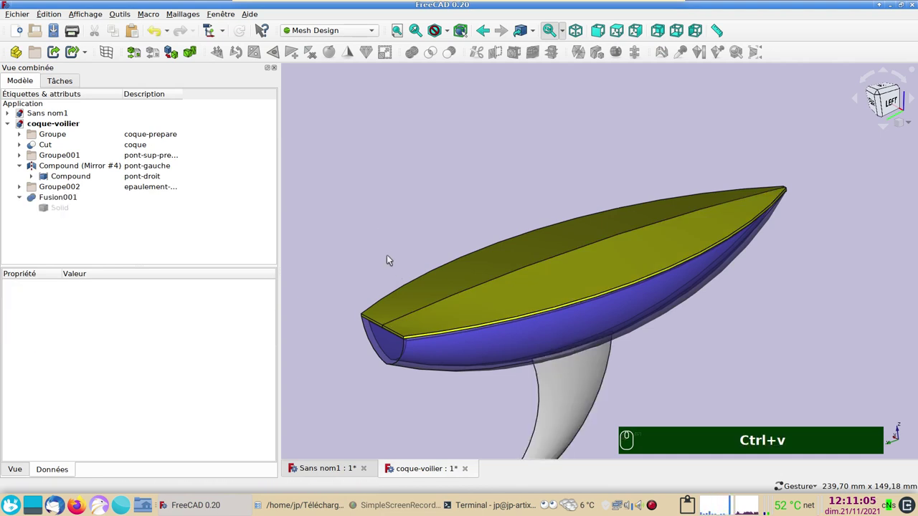
key(ctrl+v)
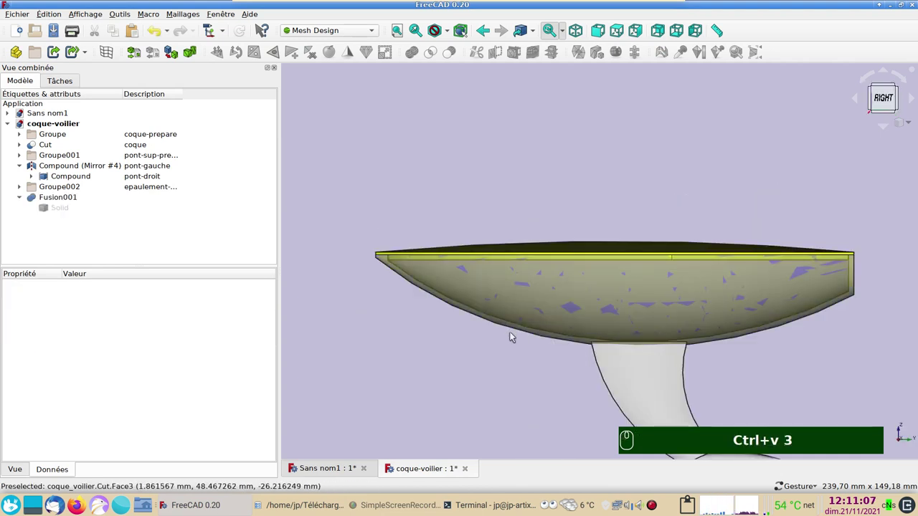